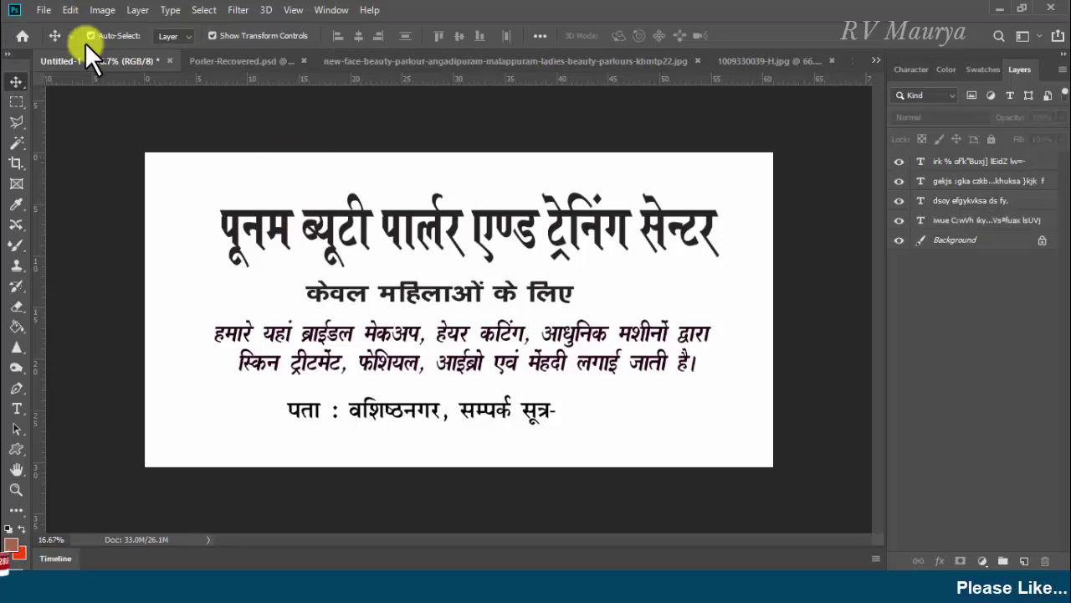
Resize the banner to 36 × 18 inches at 200 pixels per inch via Image Size
left_click(107, 23)
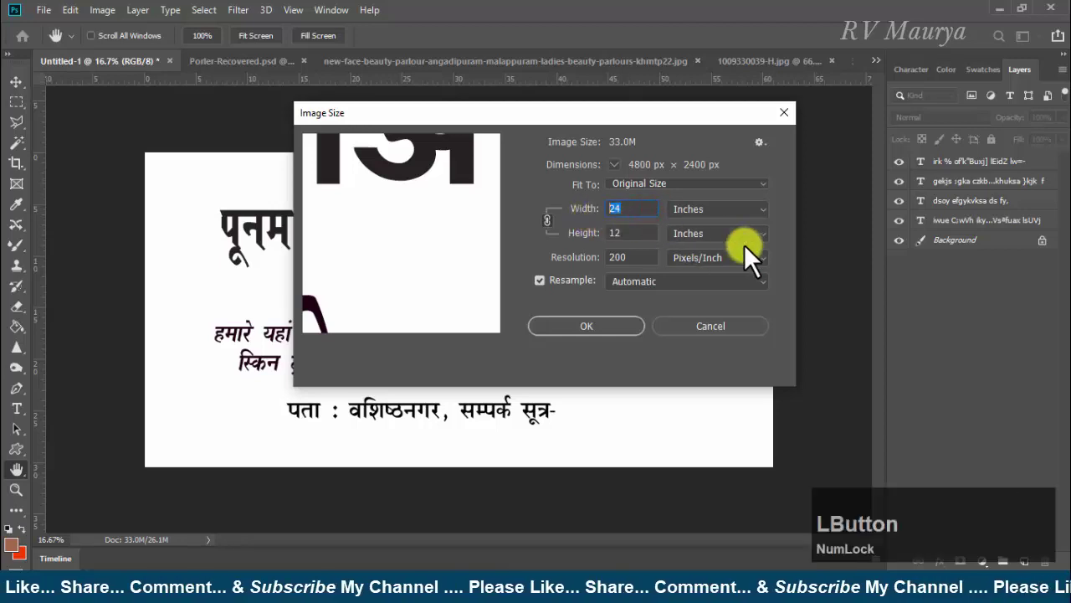
key("KP_6")
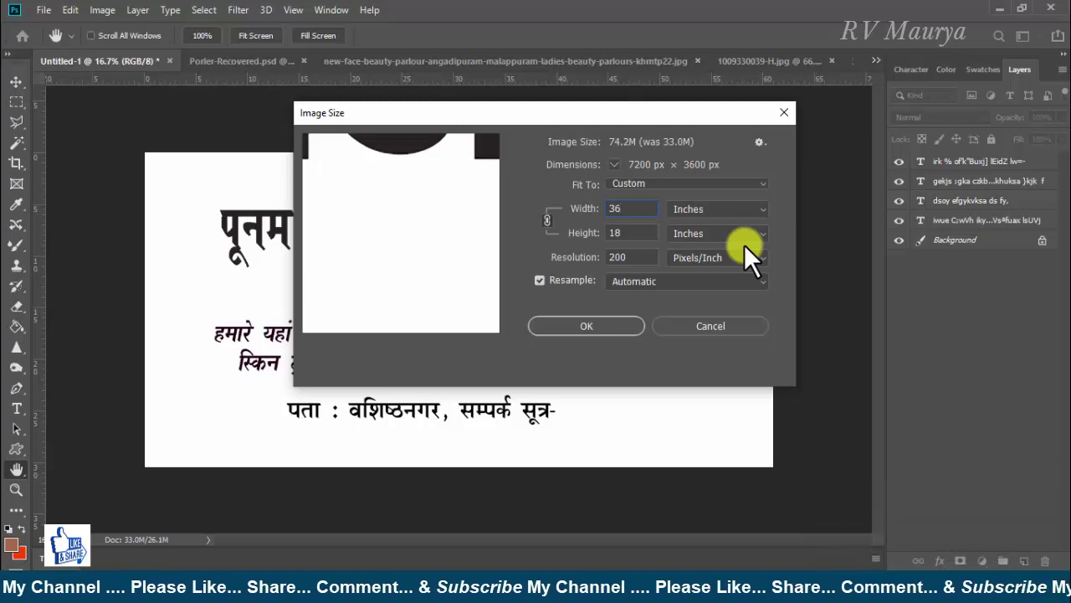
key("Return")
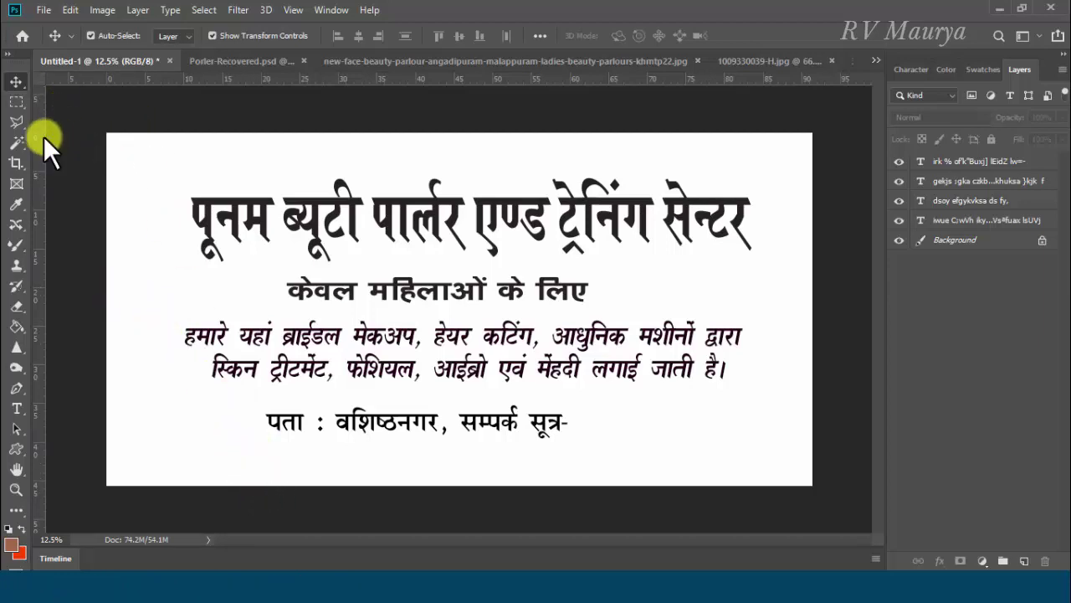
Draw an angled Polygonal Lasso shape on a new layer at bottom-left, fill it red and deselect
left_click(31, 137)
right_click(31, 138)
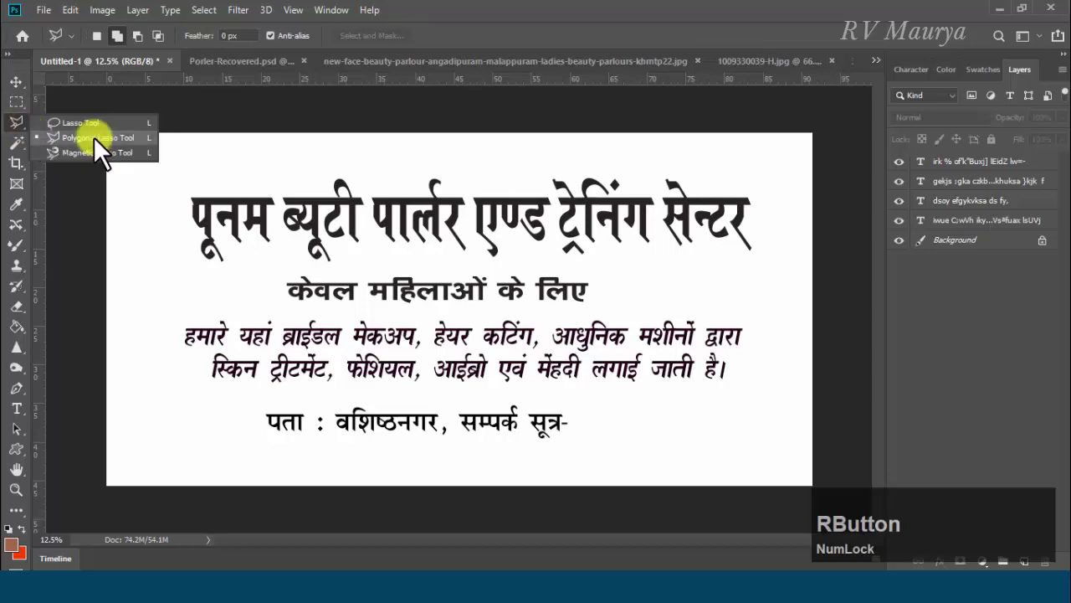
left_click(107, 151)
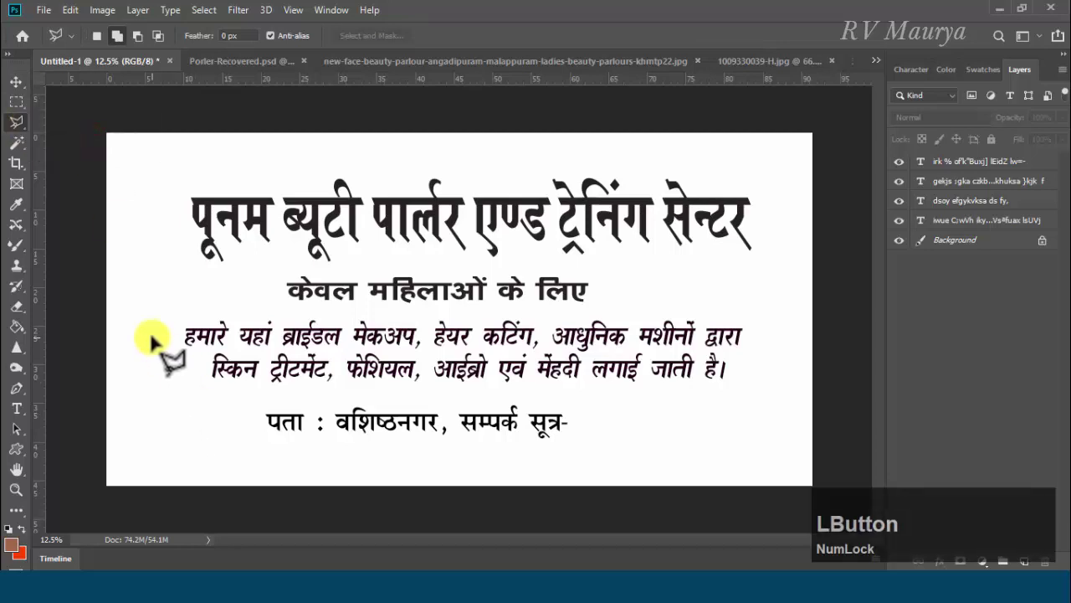
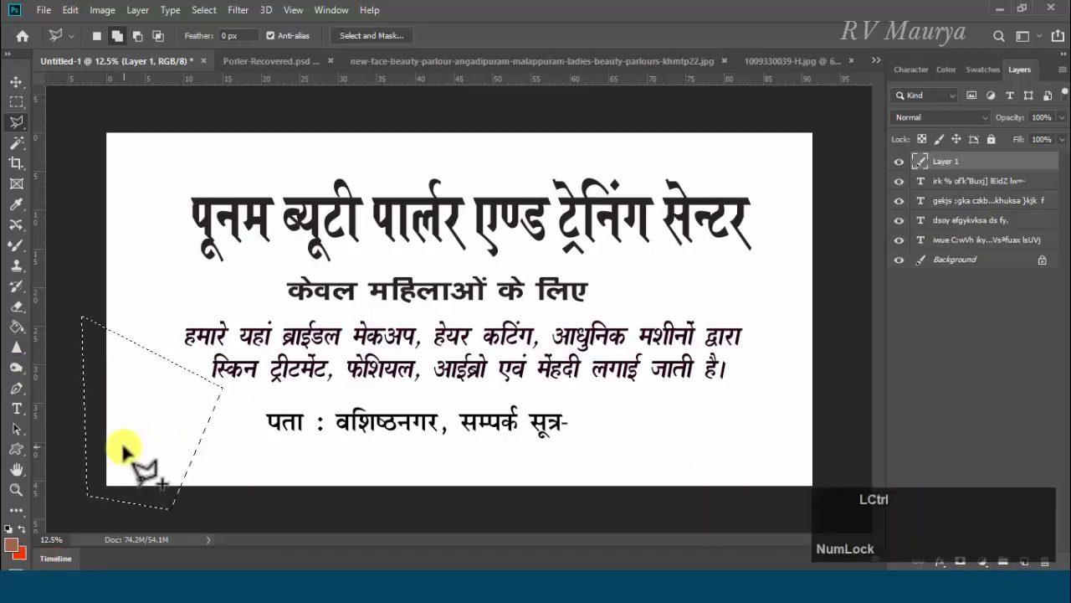
key("BackSpace")
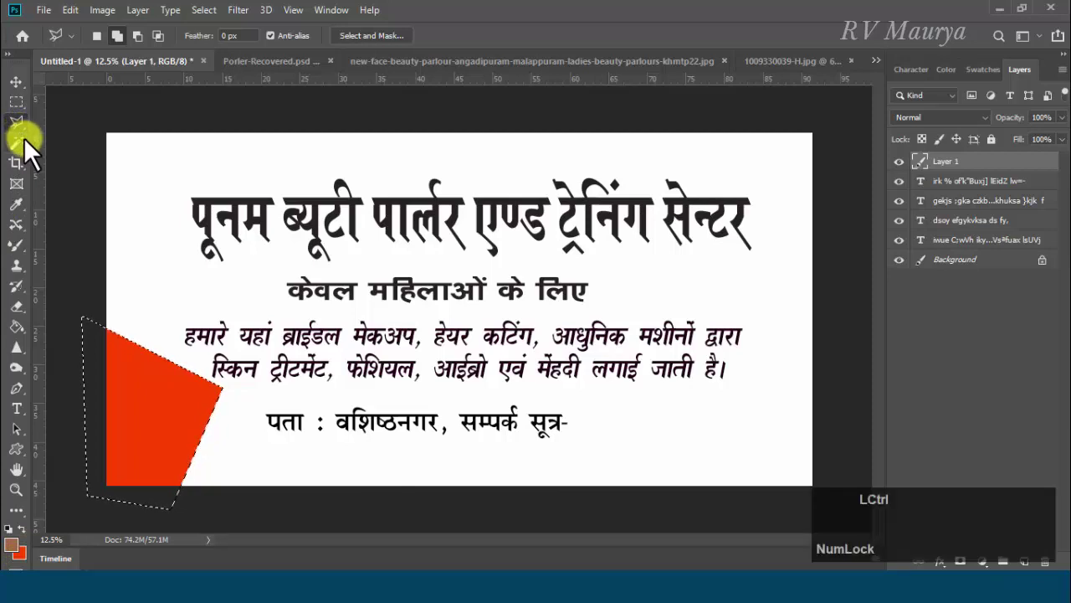
key("ctrl+d")
left_click(31, 138)
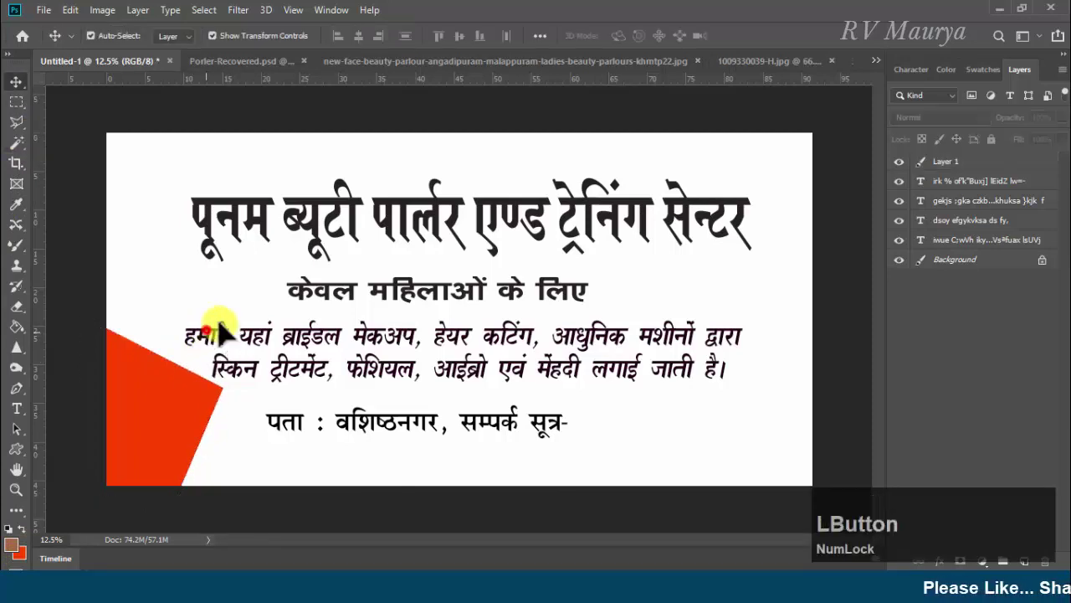
Zoom in, duplicate Layer 1 with Ctrl+J and nudge the copy slightly right
key("ctrl+=")
type("==")
key("space")
left_click(334, 326)
key("space")
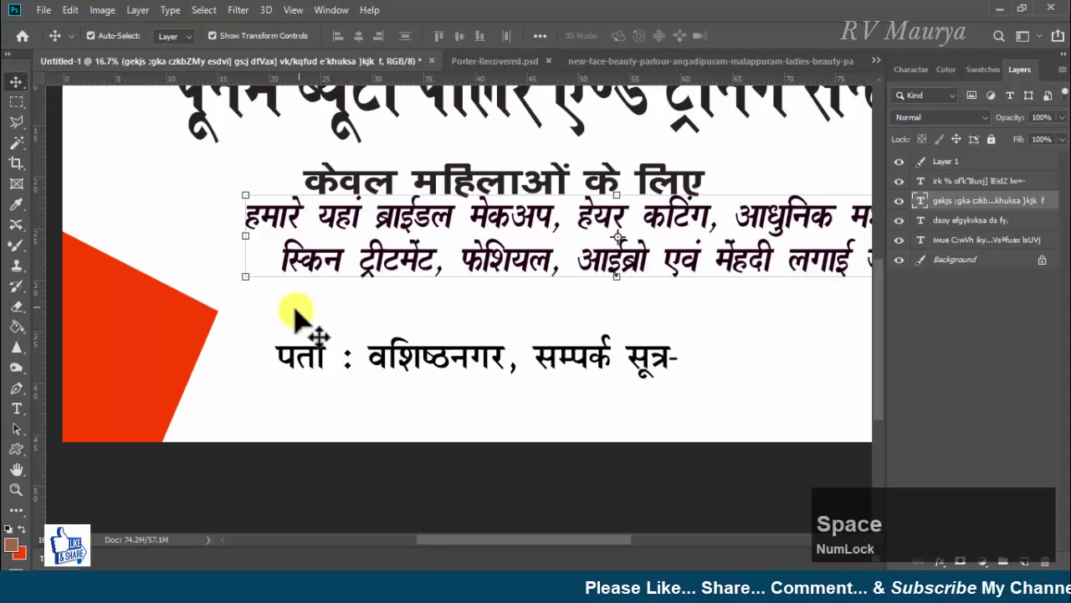
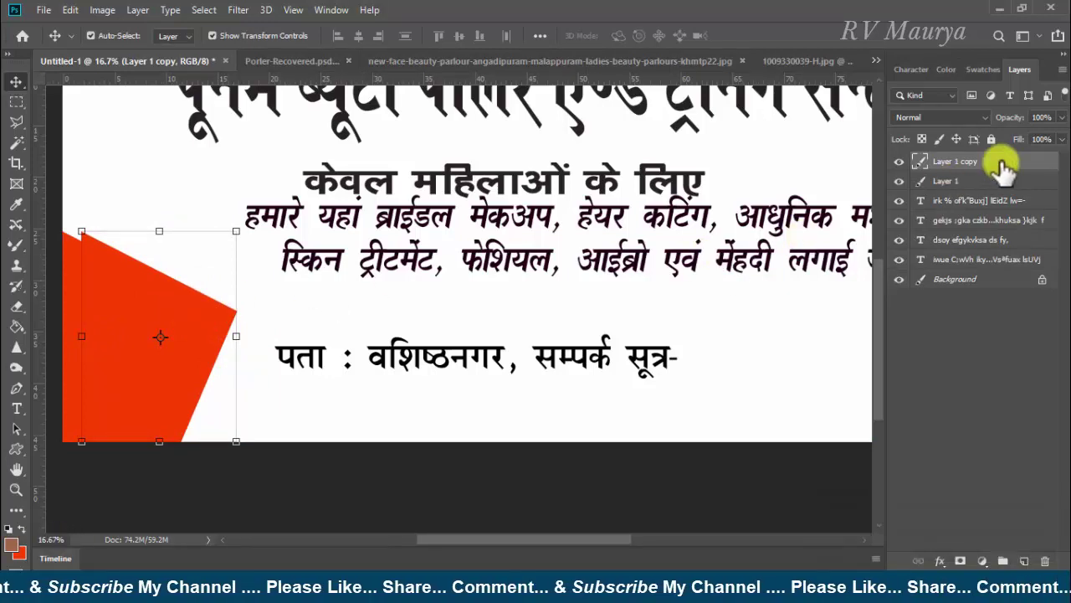
Apply a blue-green-yellow Gradient Overlay to Layer 1 copy via Blending Options
right_click(1004, 170)
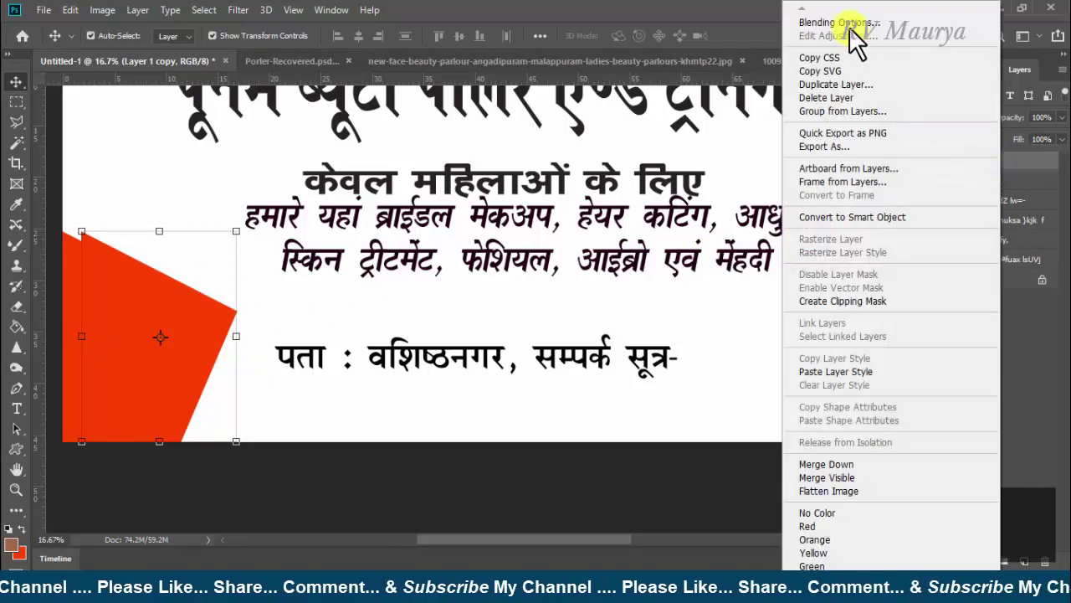
left_click(863, 39)
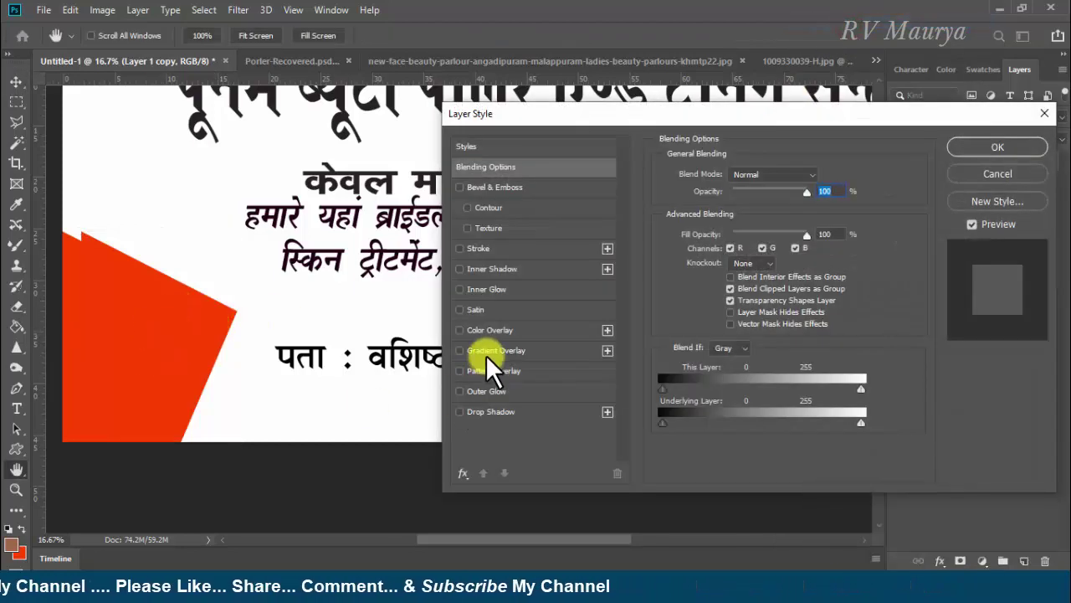
left_click(498, 363)
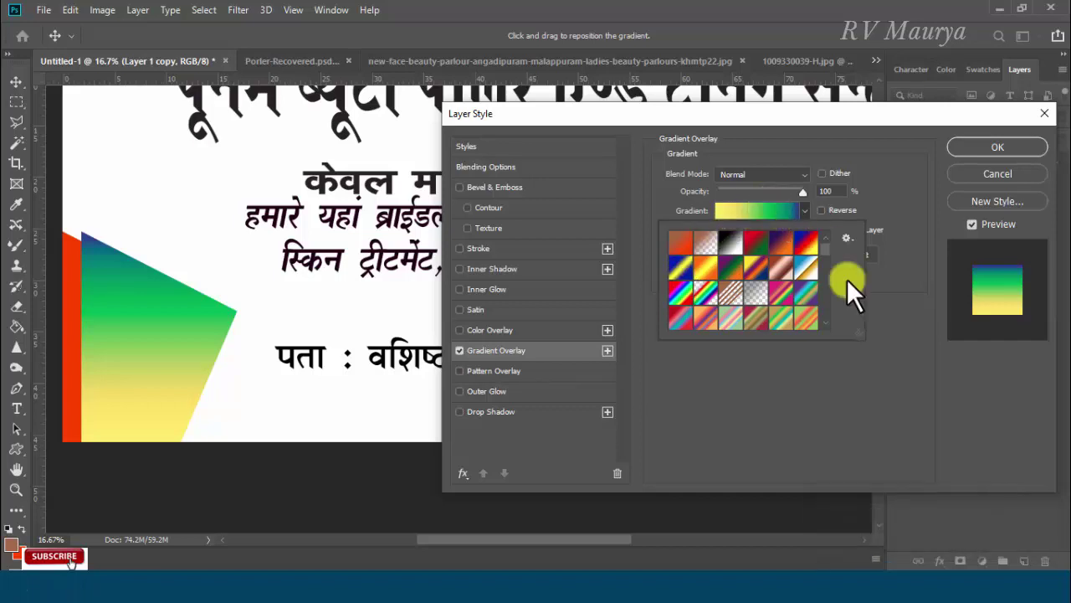
left_click(904, 316)
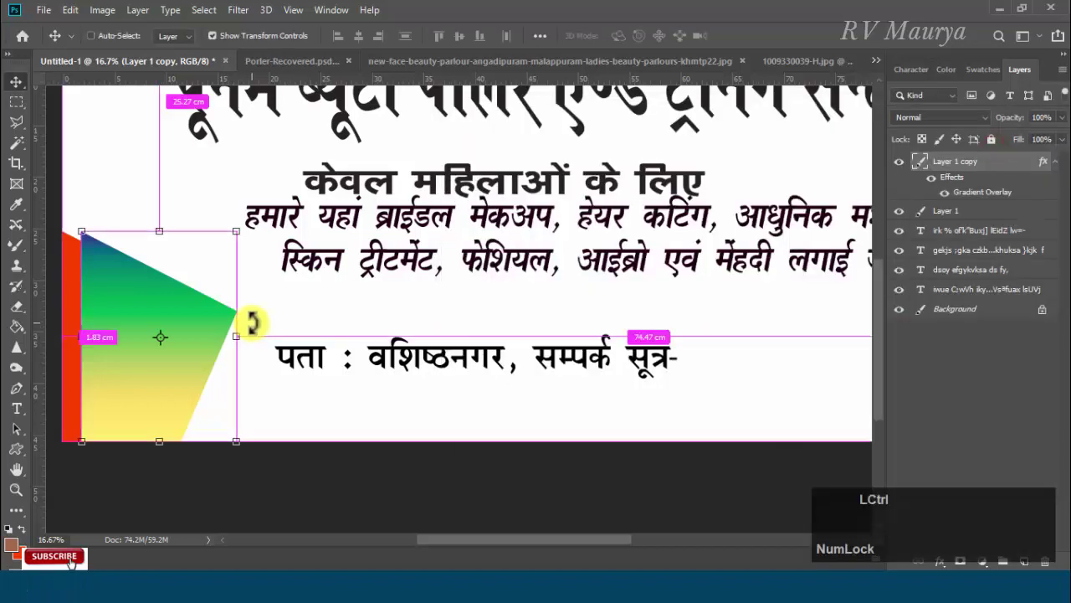
Zoom in and move the gradient copy to align with the banner's left edge
key("ctrl+=")
type("==")
key("space")
left_click(301, 316)
key("space")
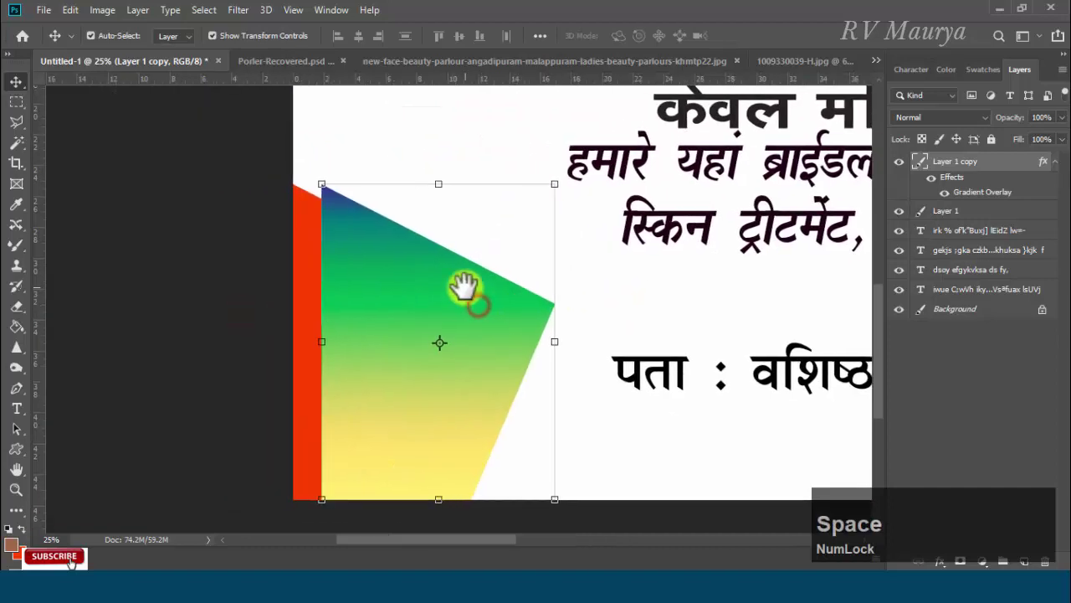
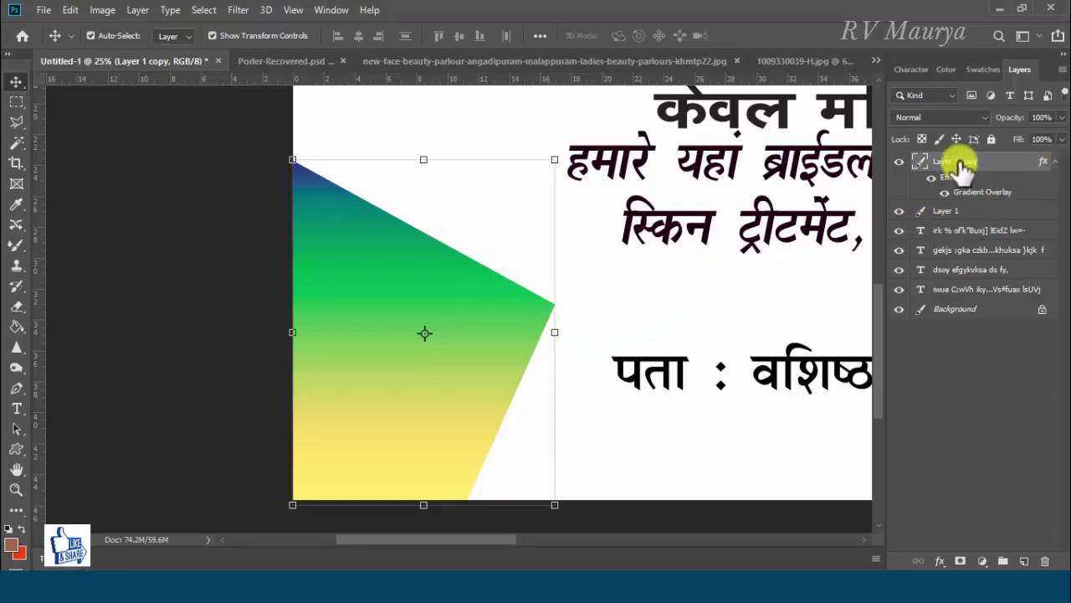
Move Layer 1 copy below Layer 1 as a border, then switch to the cosmetics PNG
left_click(963, 168)
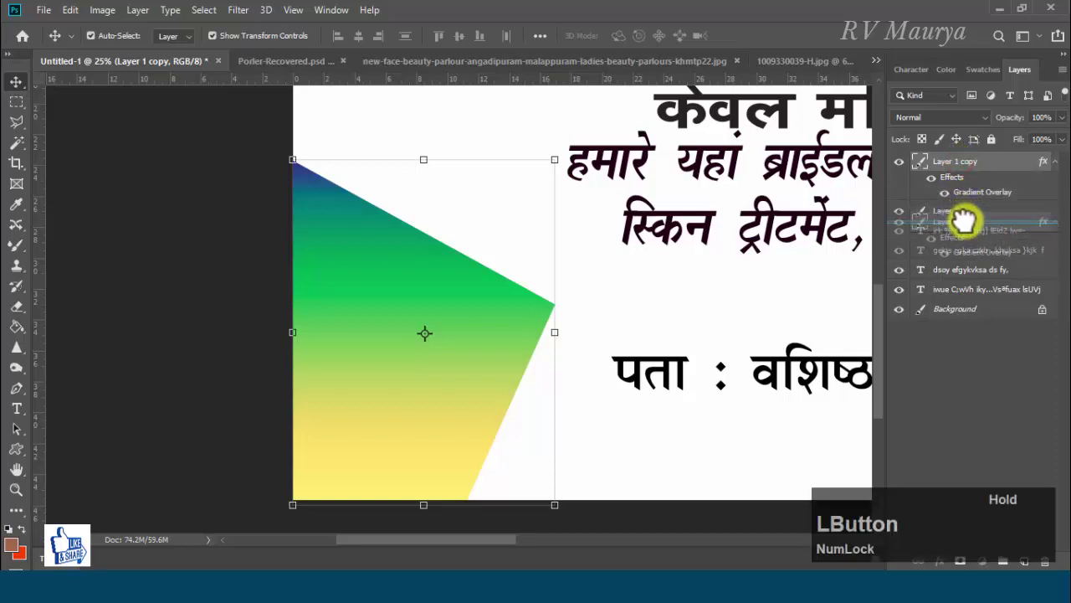
key("Tab")
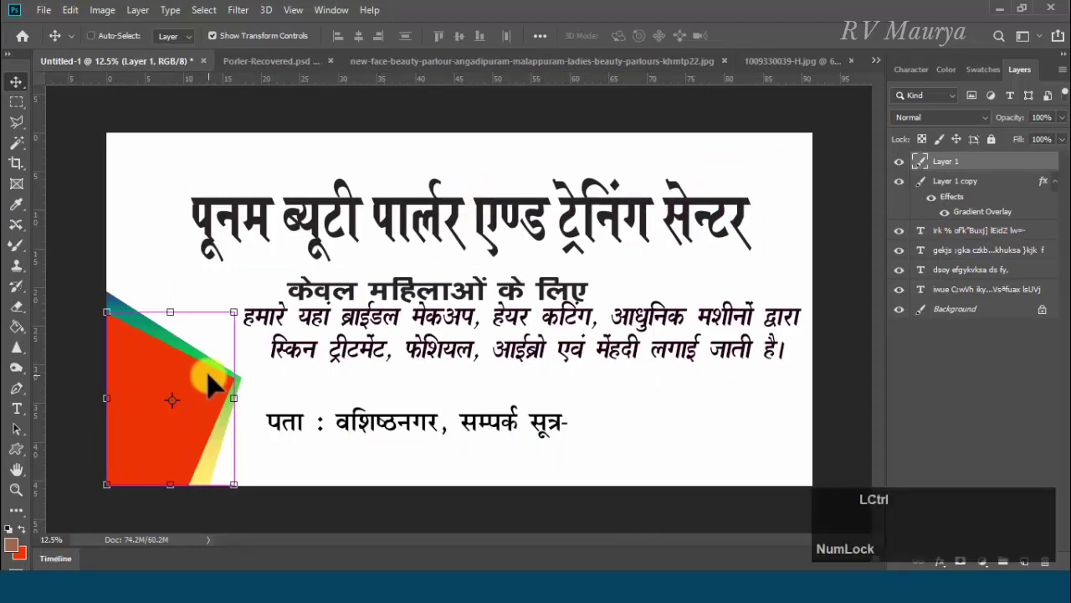
key("ctrl+Tab")
Copy the whole cosmetics photo and Paste Into the red corner shape's selection
key("Tab")
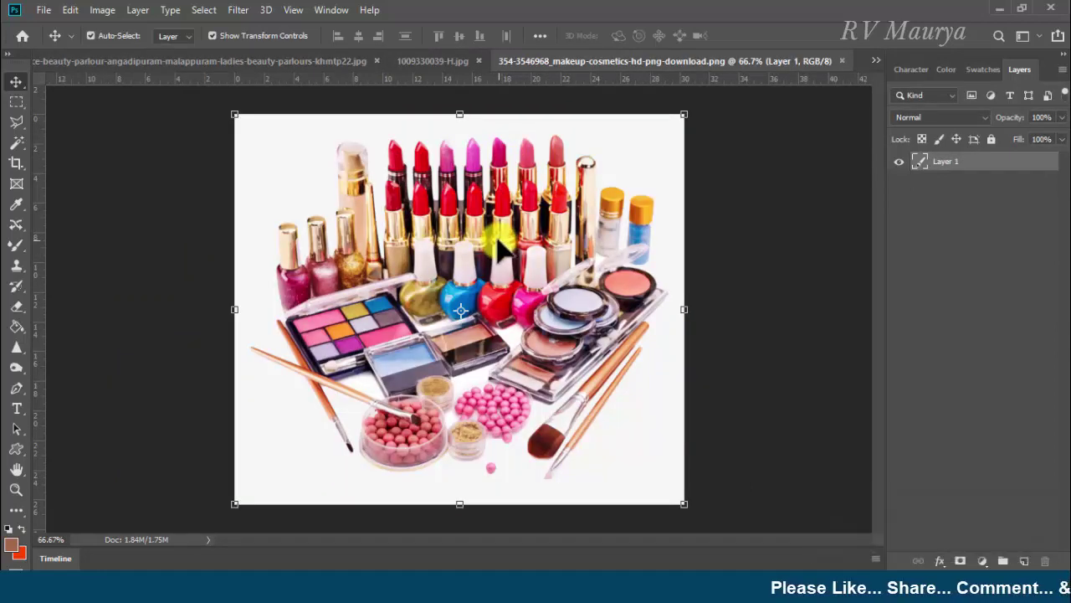
key("a")
type("ac")
key("Tab")
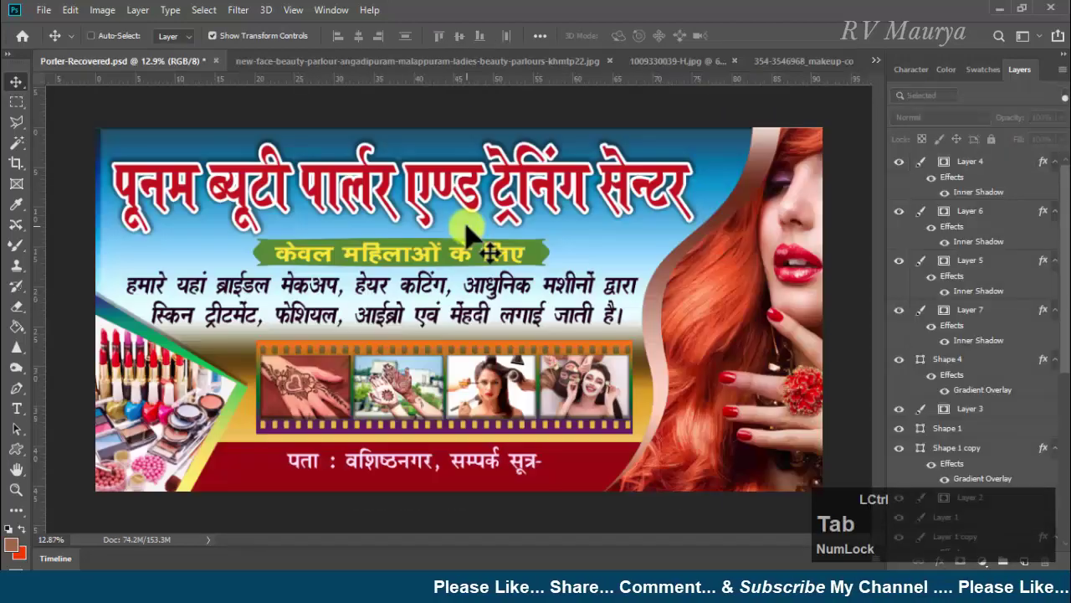
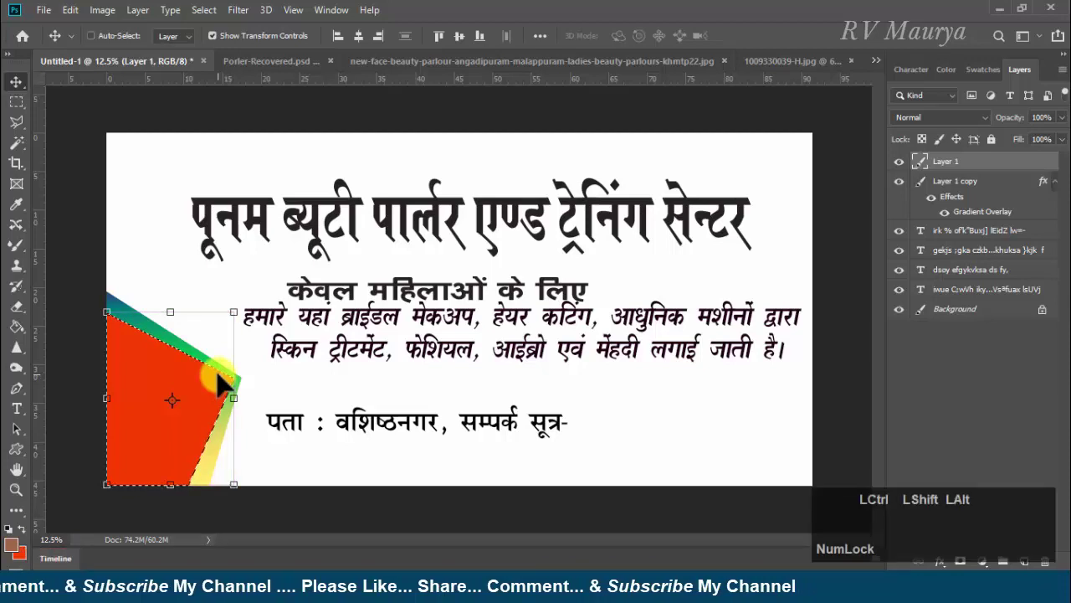
key("ctrl+shift+alt+v")
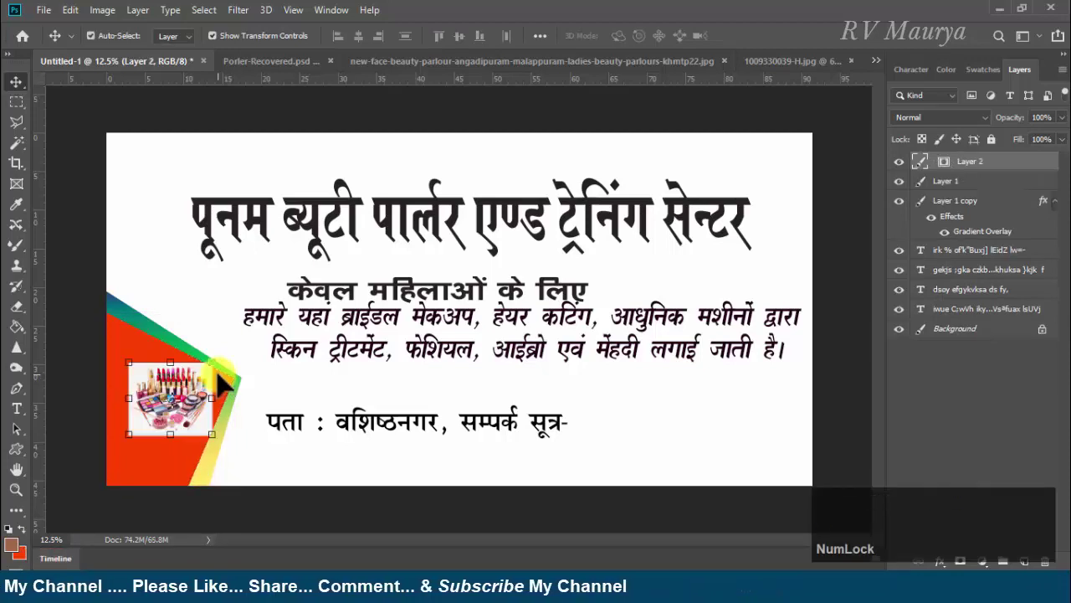
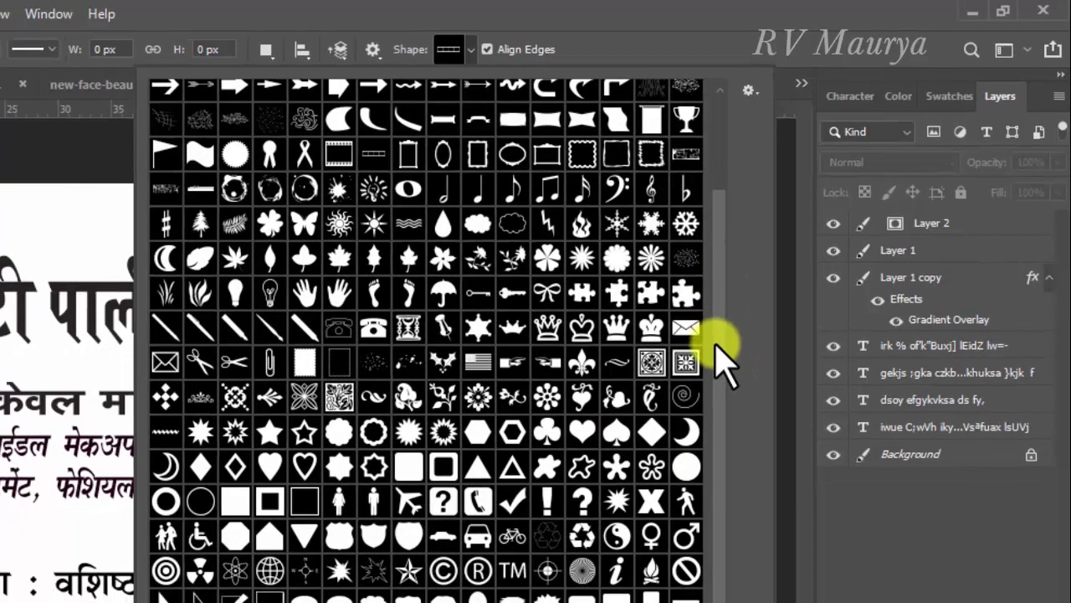
Draw the wavy banner custom shape on the right edge and flip it horizontally
left_click(807, 297)
left_click(825, 276)
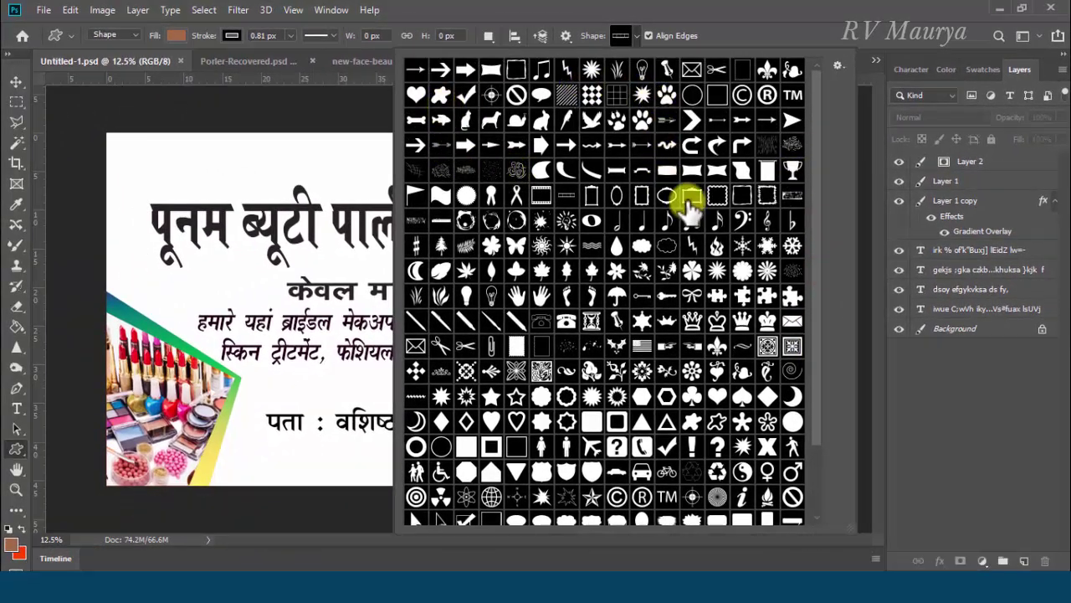
left_click(749, 183)
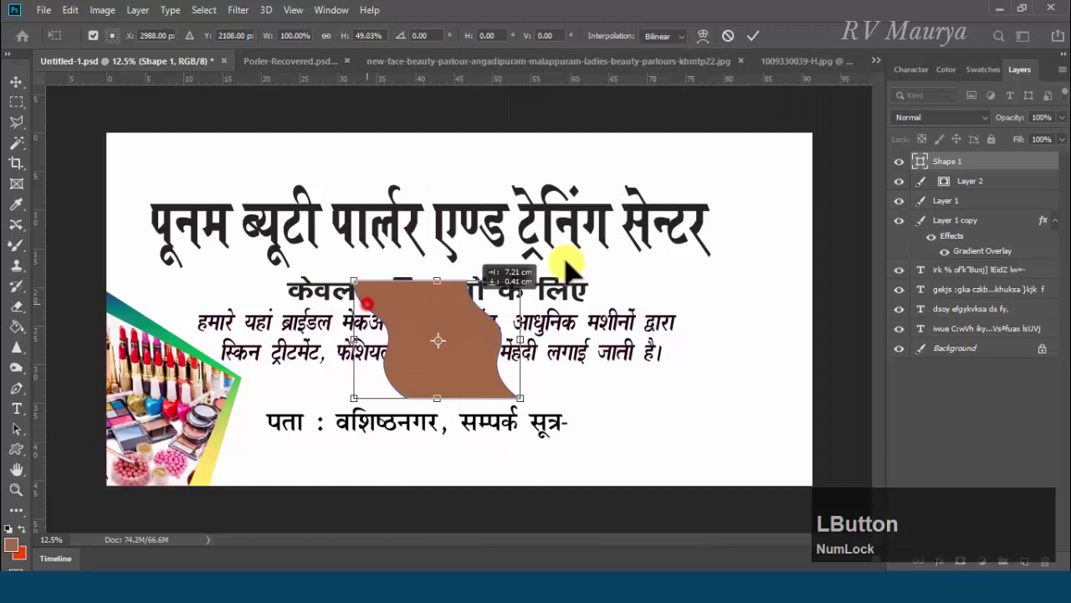
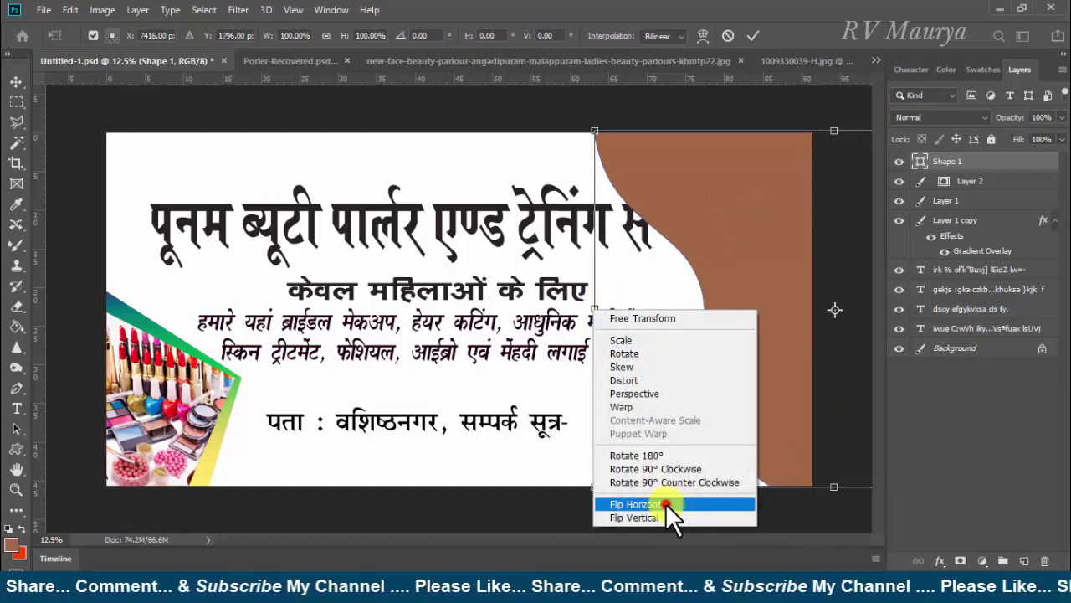
left_click(674, 517)
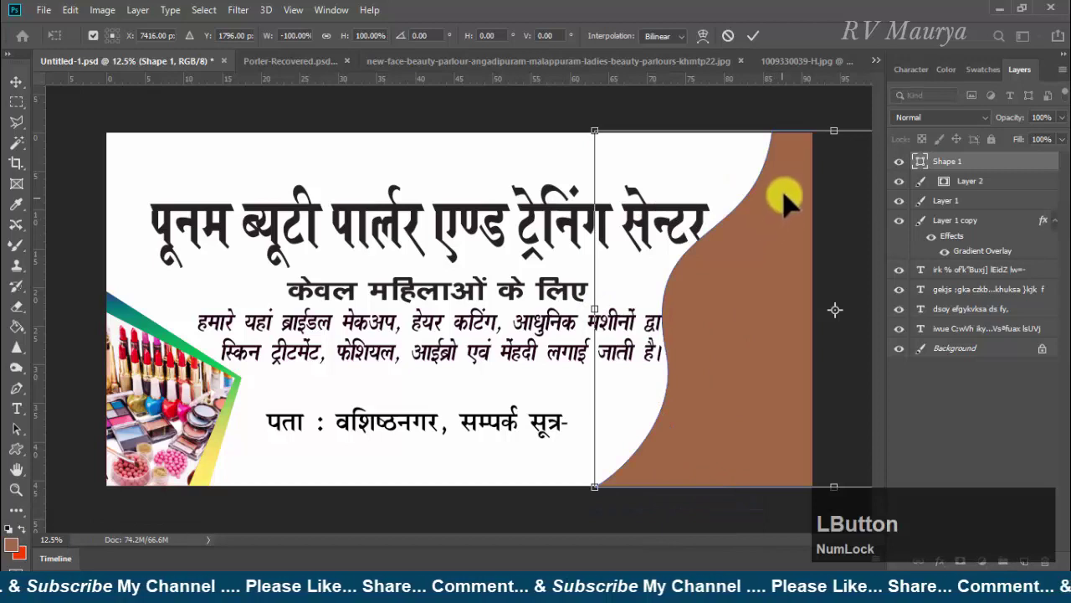
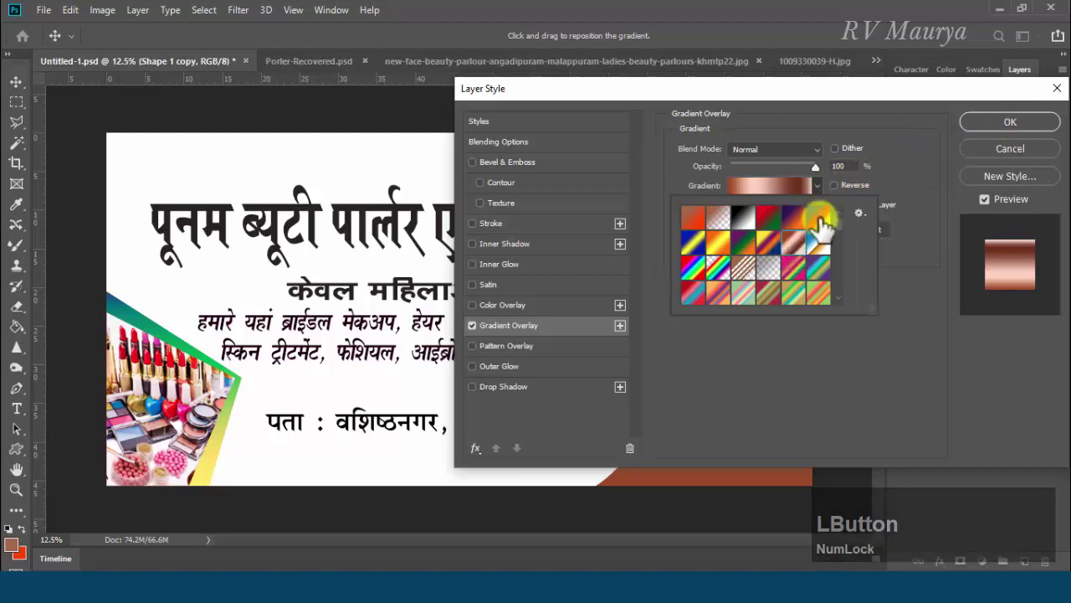
Give the wave copy a copper gradient overlay and send it below the brown wave
left_click(1018, 132)
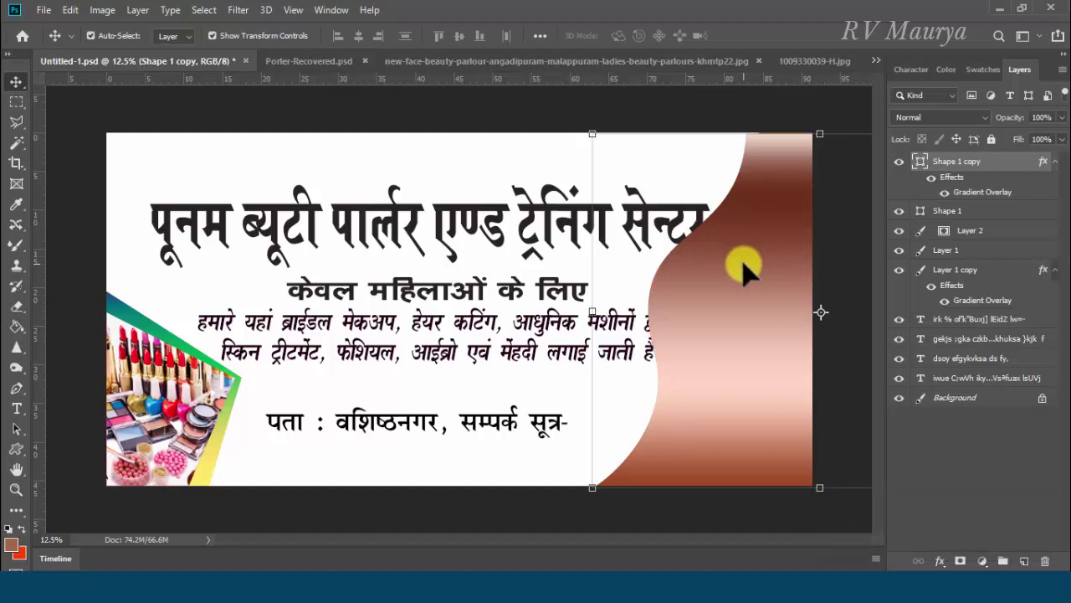
key("[")
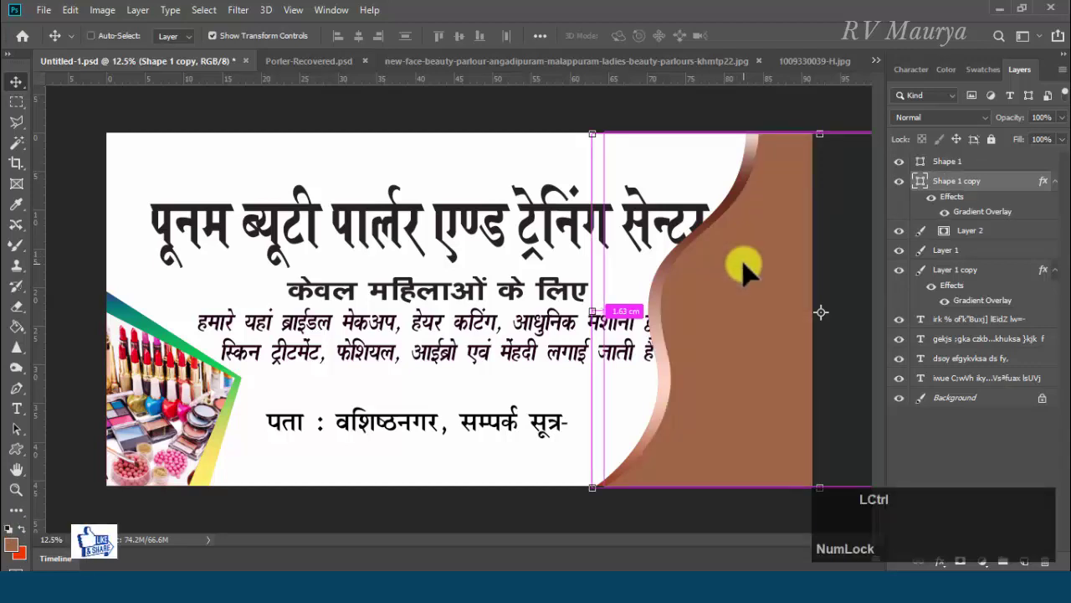
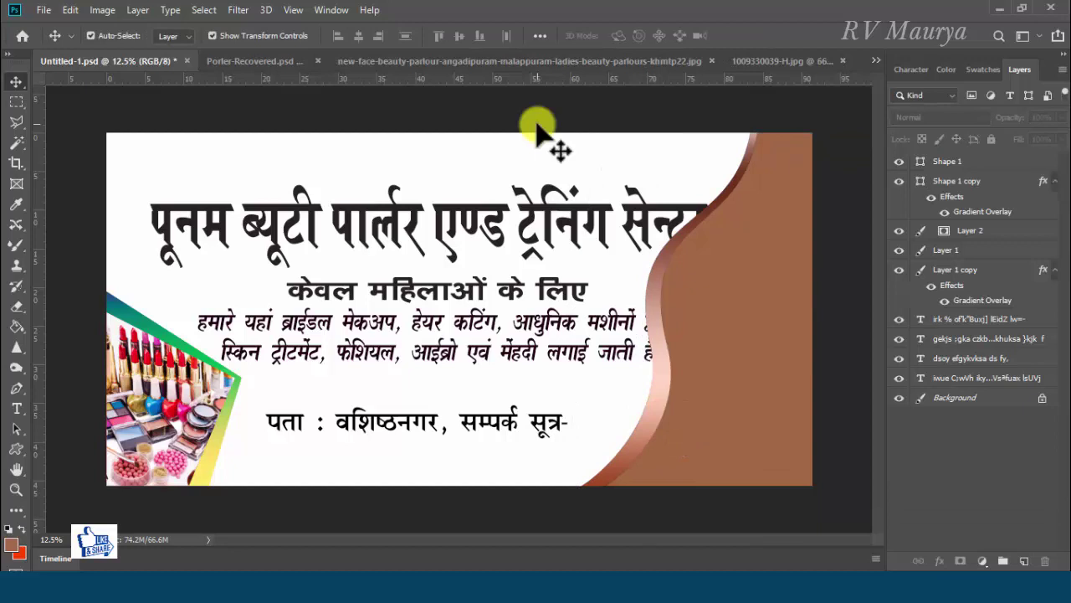
Copy the model photo, Magic Wand the brown wave and Paste Into it
left_click(284, 74)
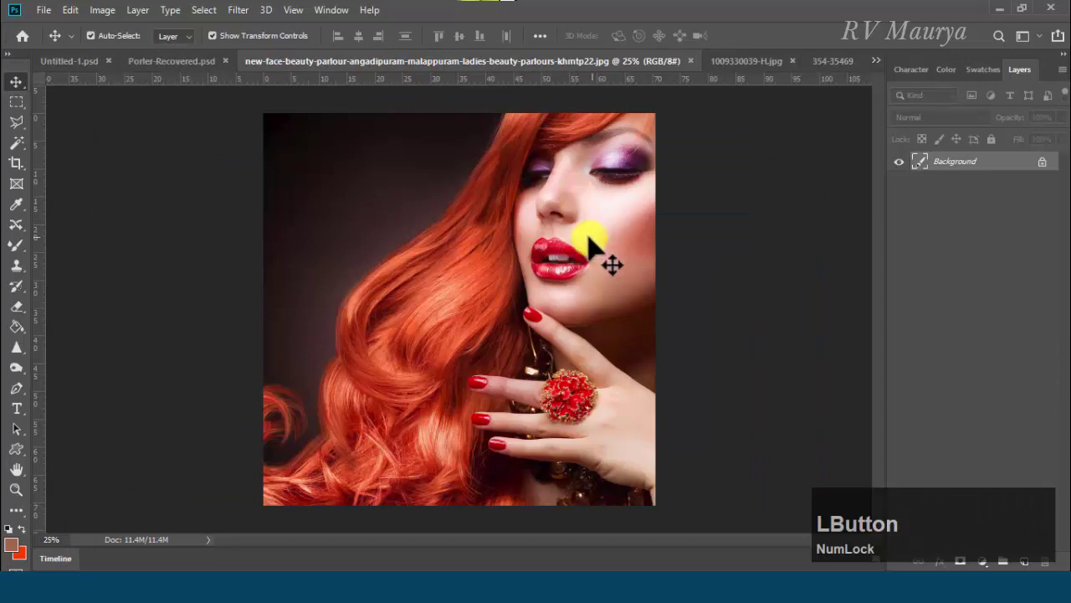
key("a")
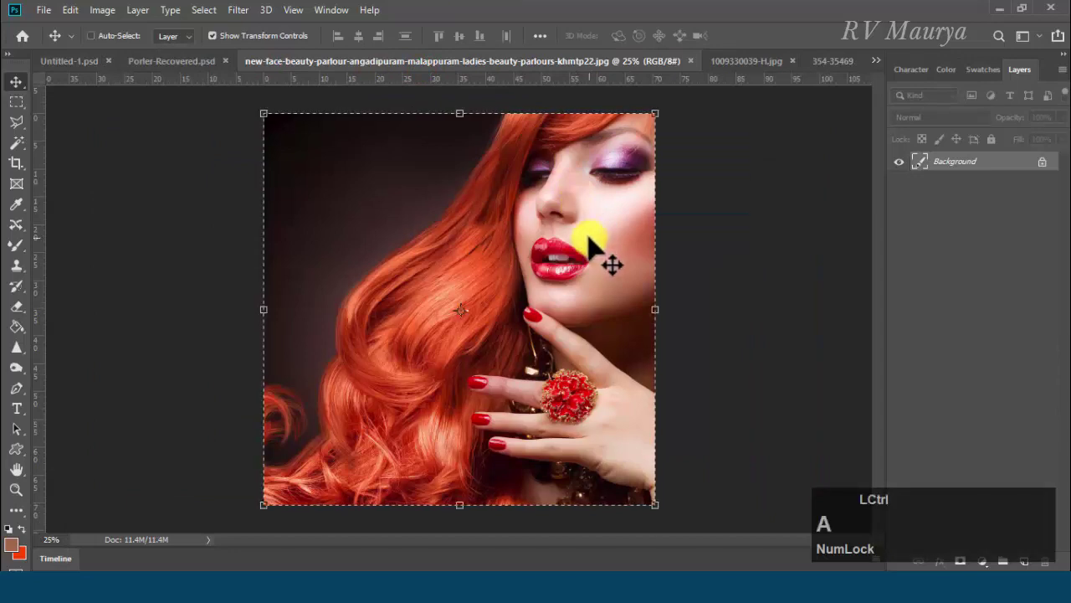
type("ac")
key("Tab")
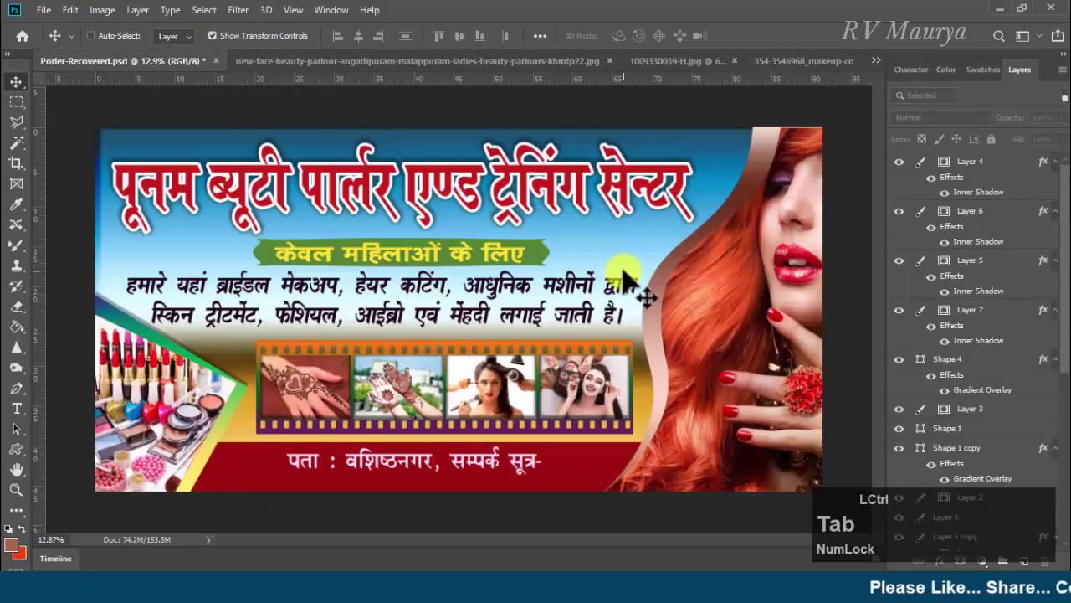
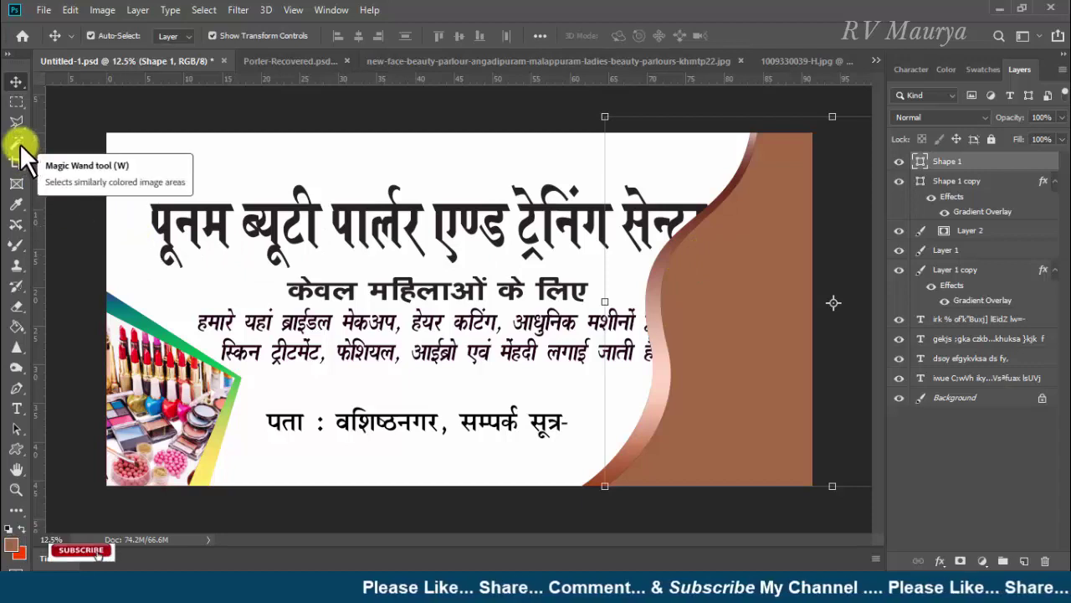
left_click(26, 155)
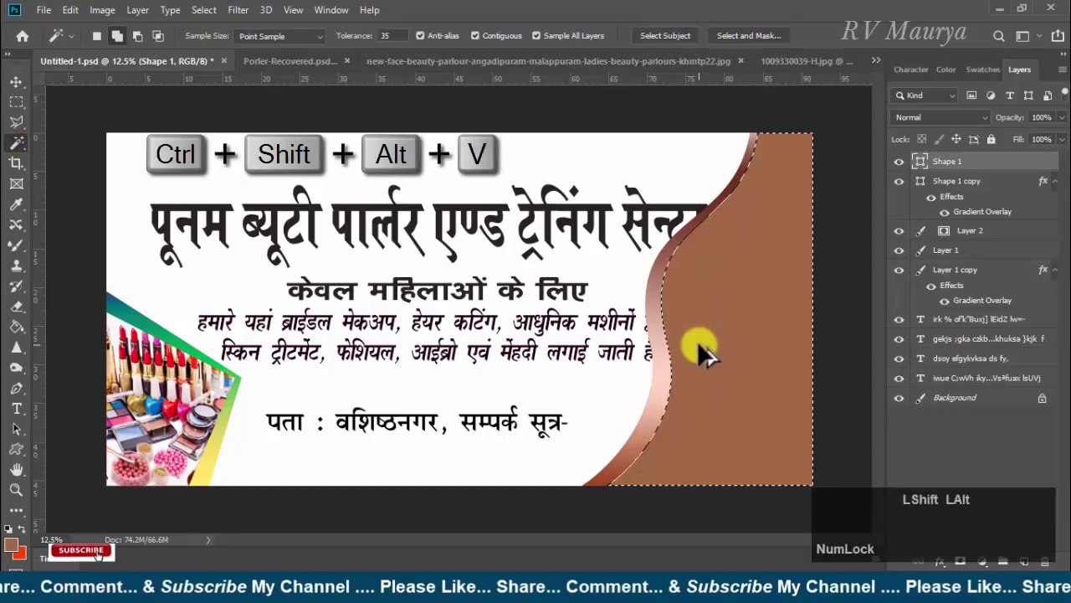
key("v")
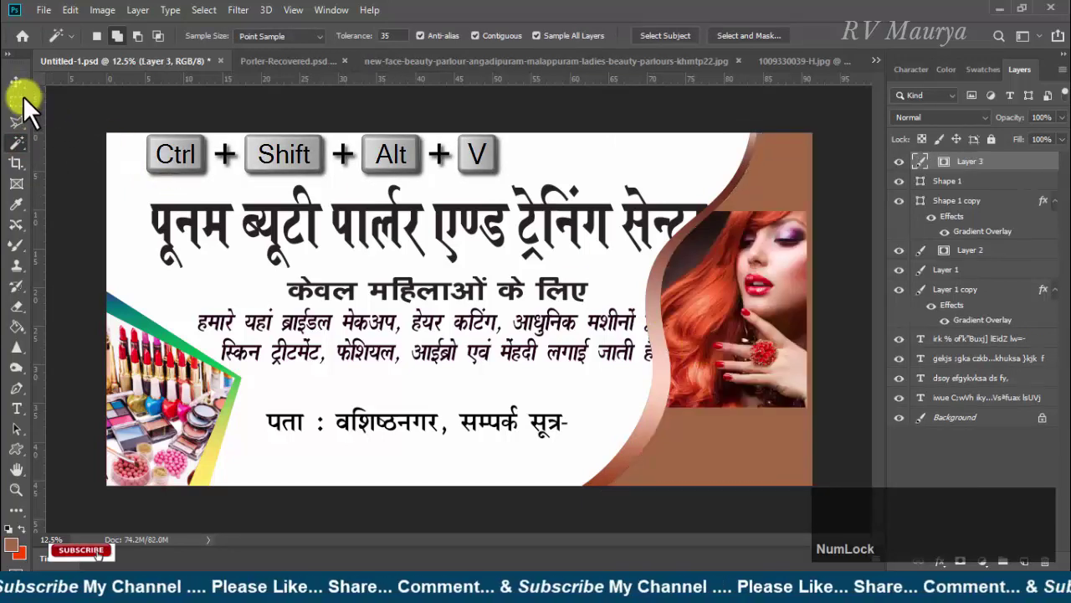
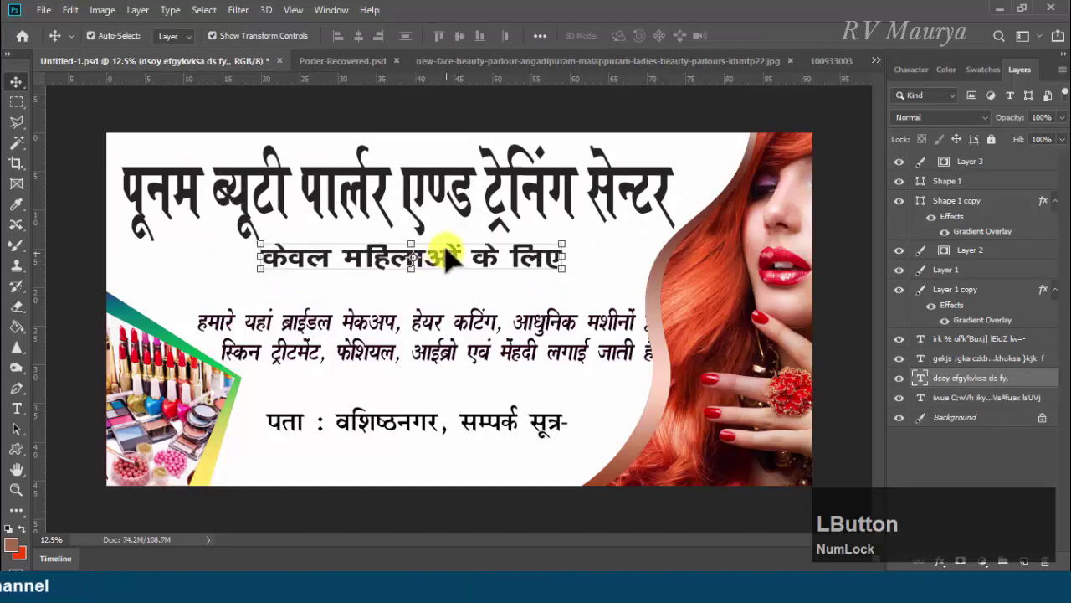
Switch the custom shape picker to Large Thumbnail and pick the ribbon banner shape
left_click(29, 462)
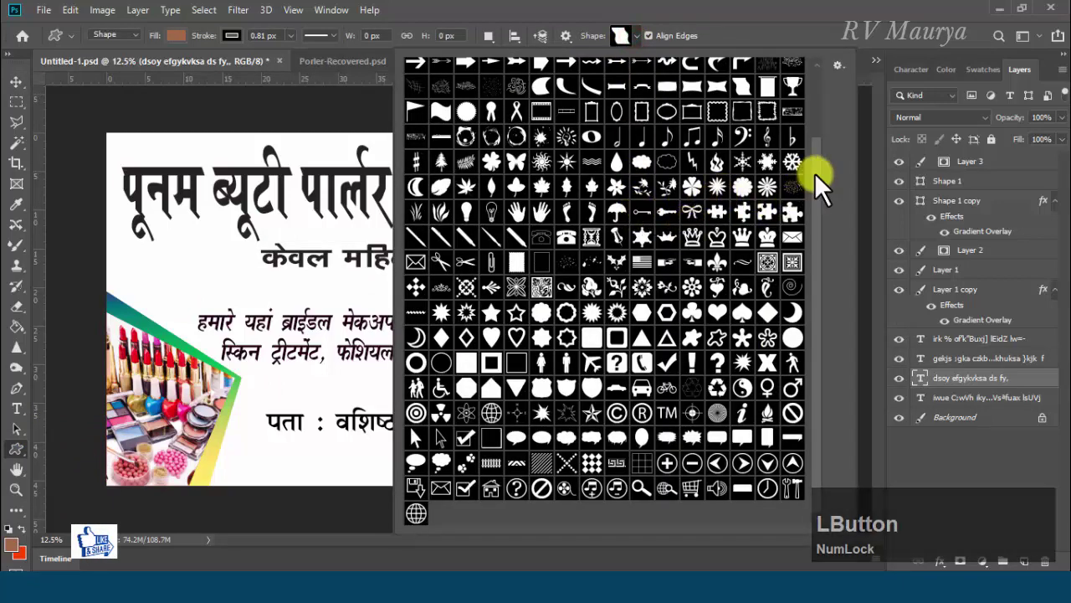
left_click(833, 192)
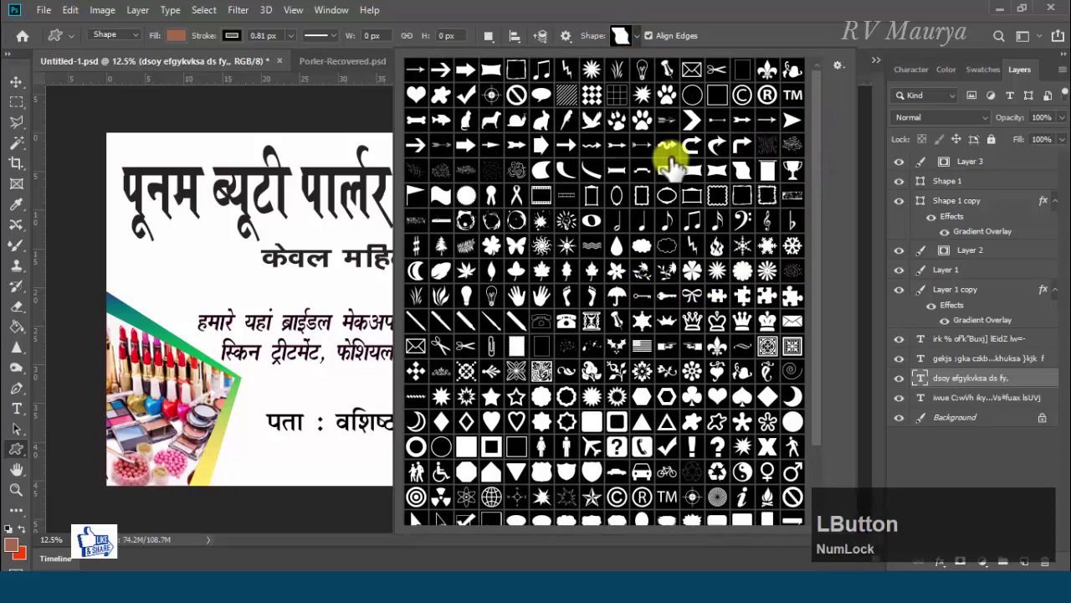
left_click(824, 104)
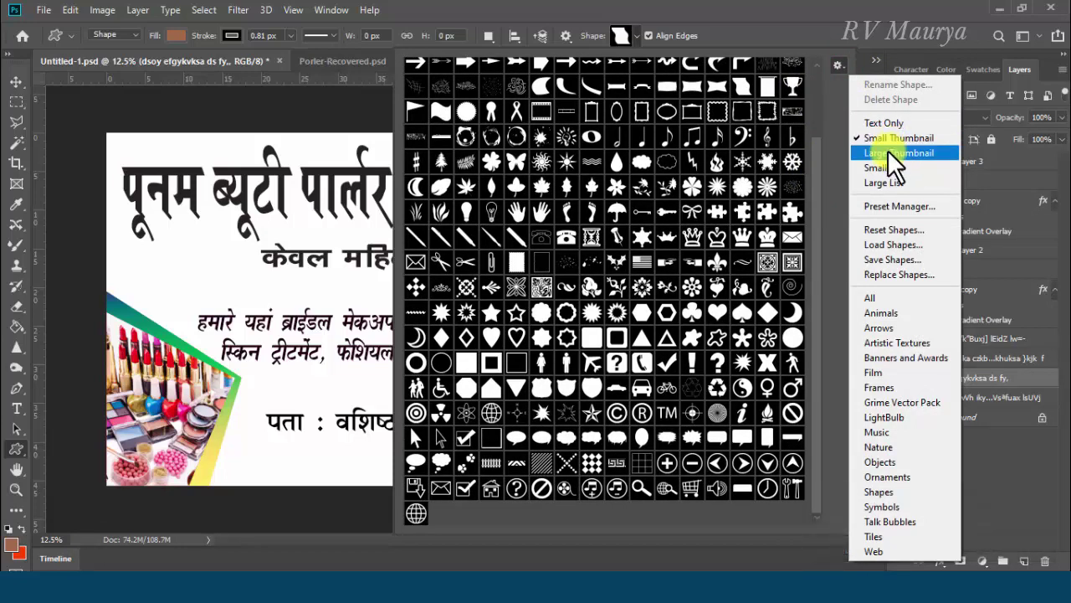
left_click(901, 164)
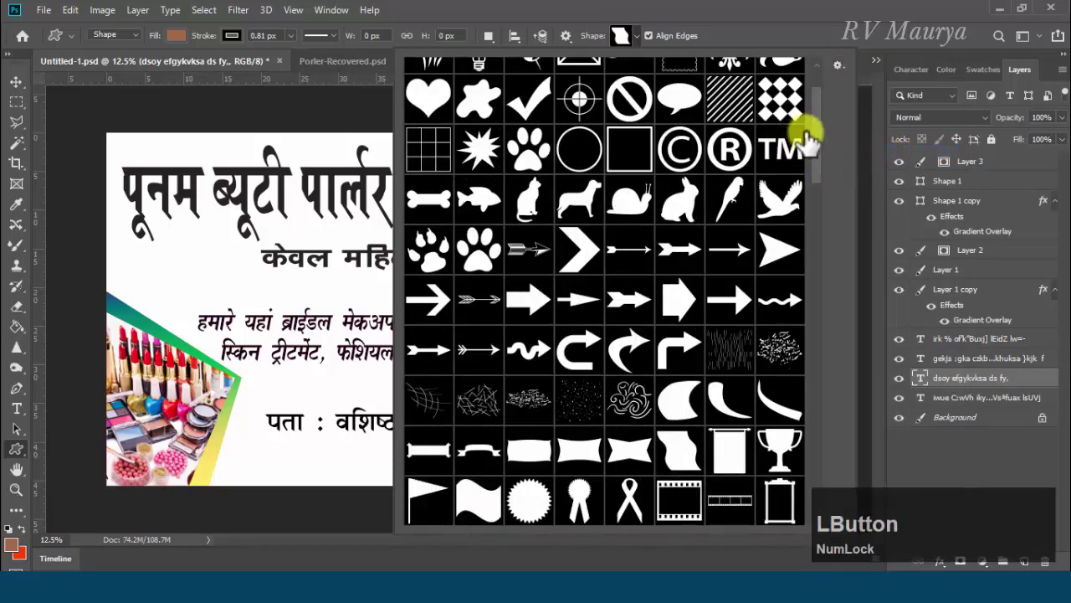
left_click(825, 186)
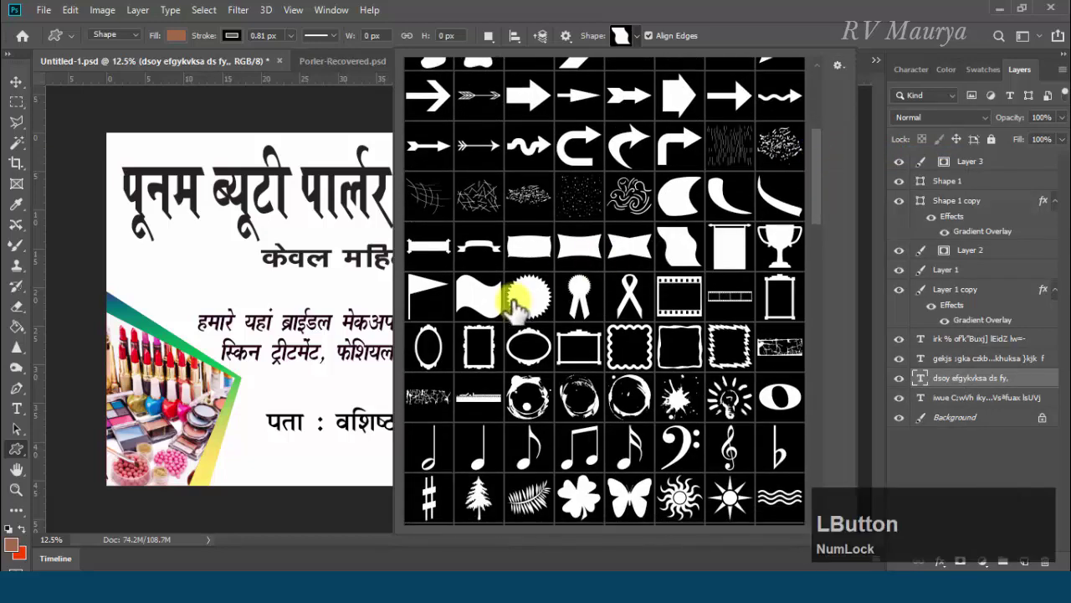
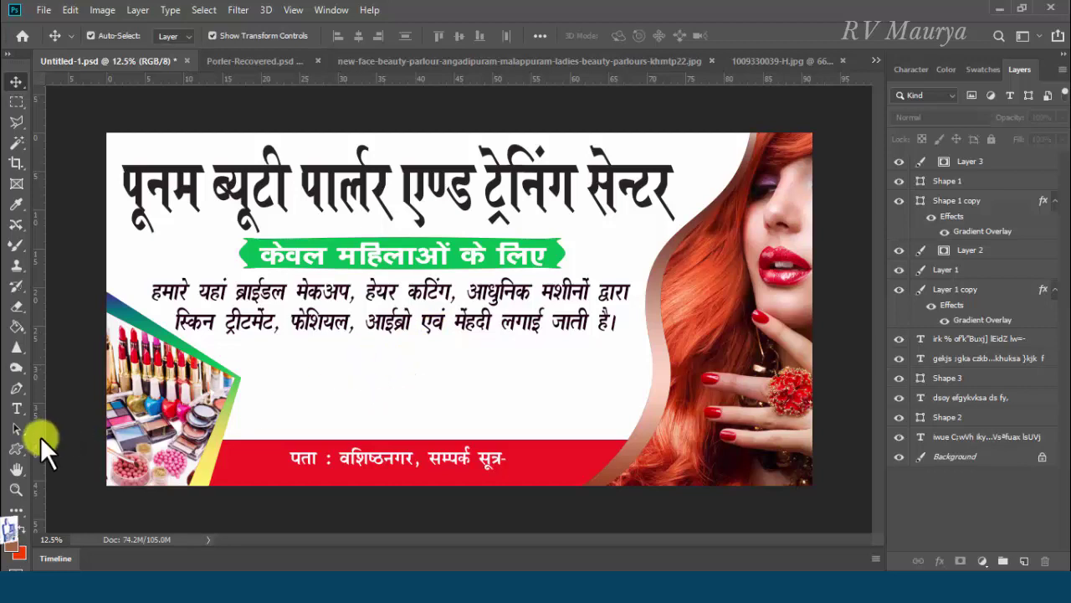
Reopen the custom shape library to pick the film strip shape
left_click(29, 454)
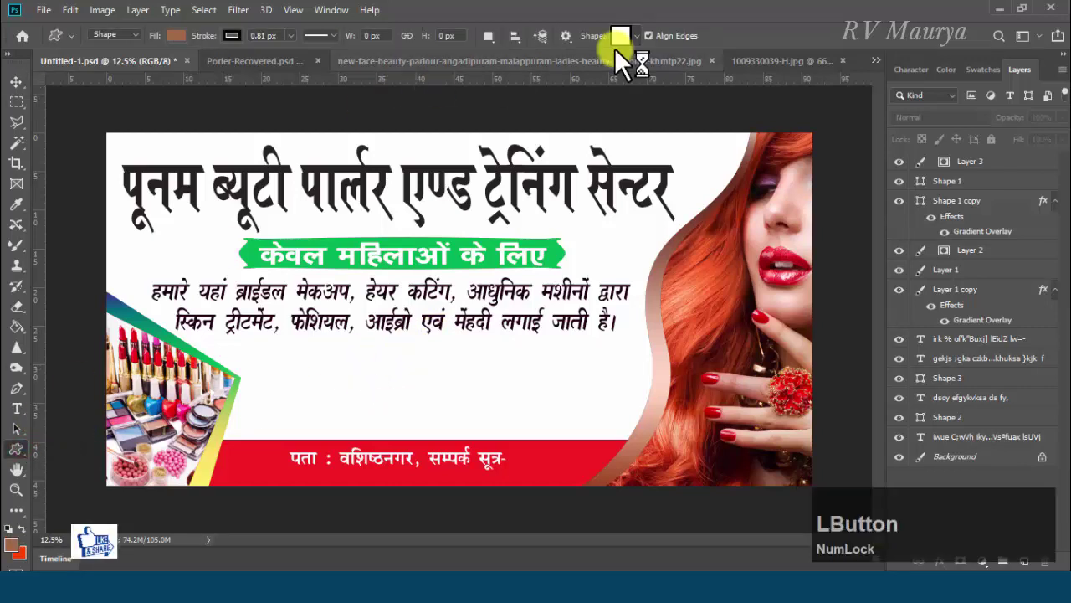
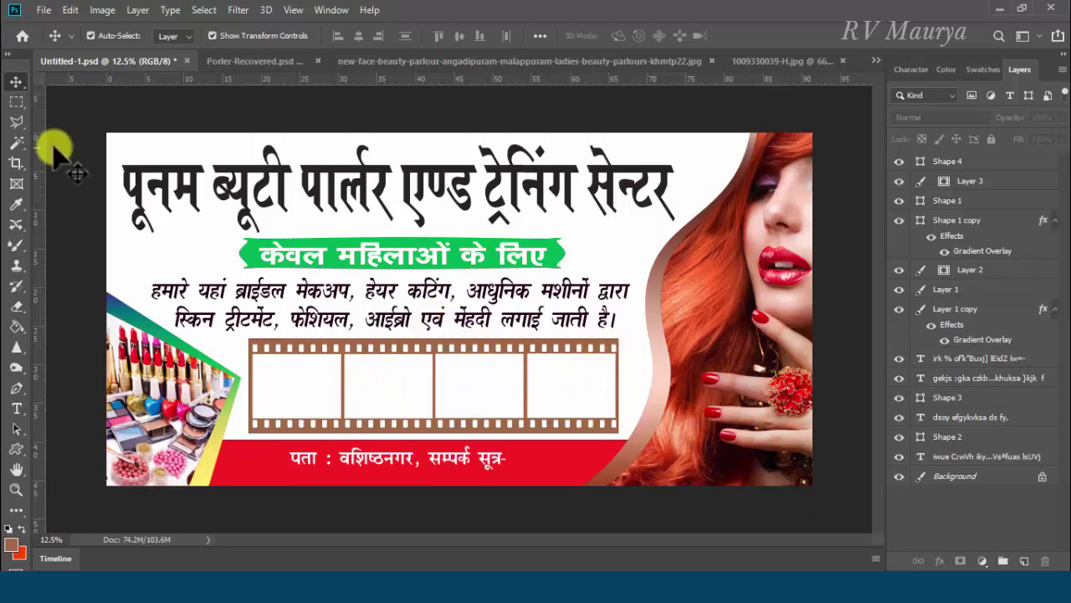
Paste the copied face-mask photo into the Magic Wand selection of the first film frame
left_click(34, 152)
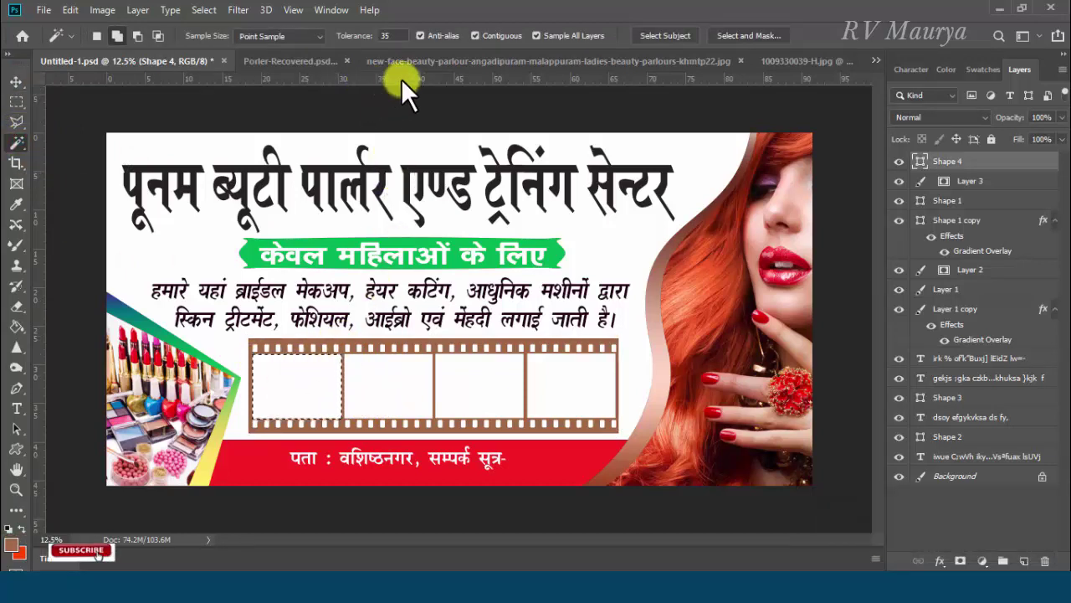
left_click(434, 72)
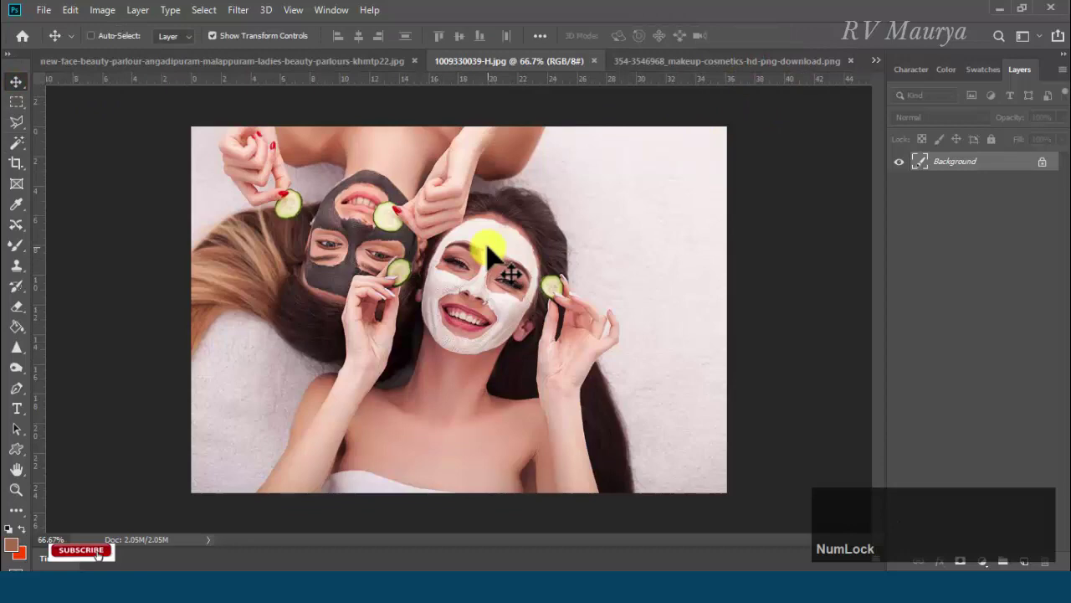
key("ctrl+a")
key("ctrl+c")
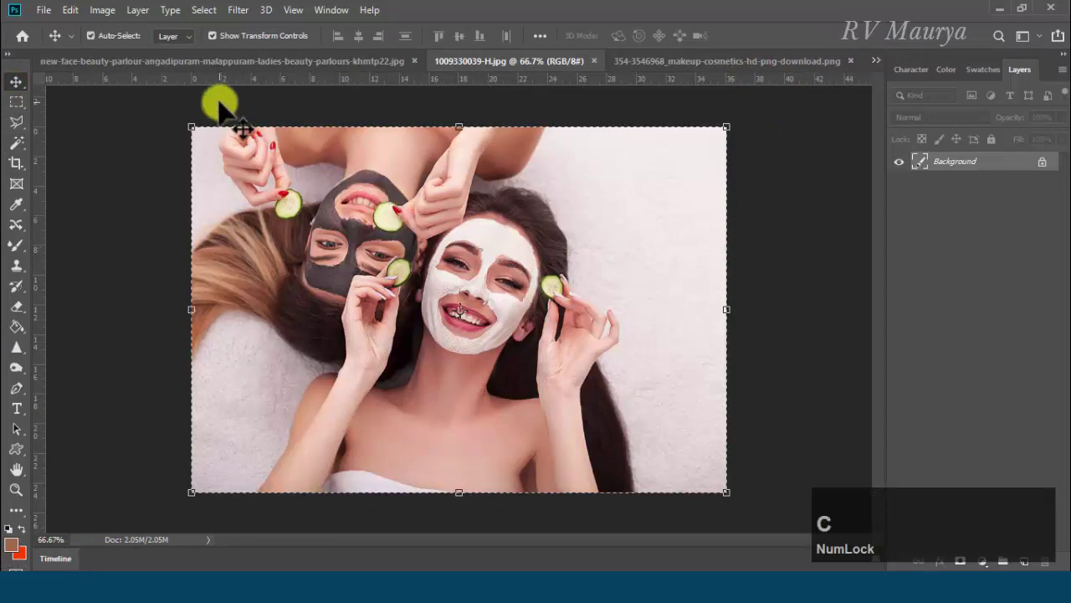
key("ctrl+Tab")
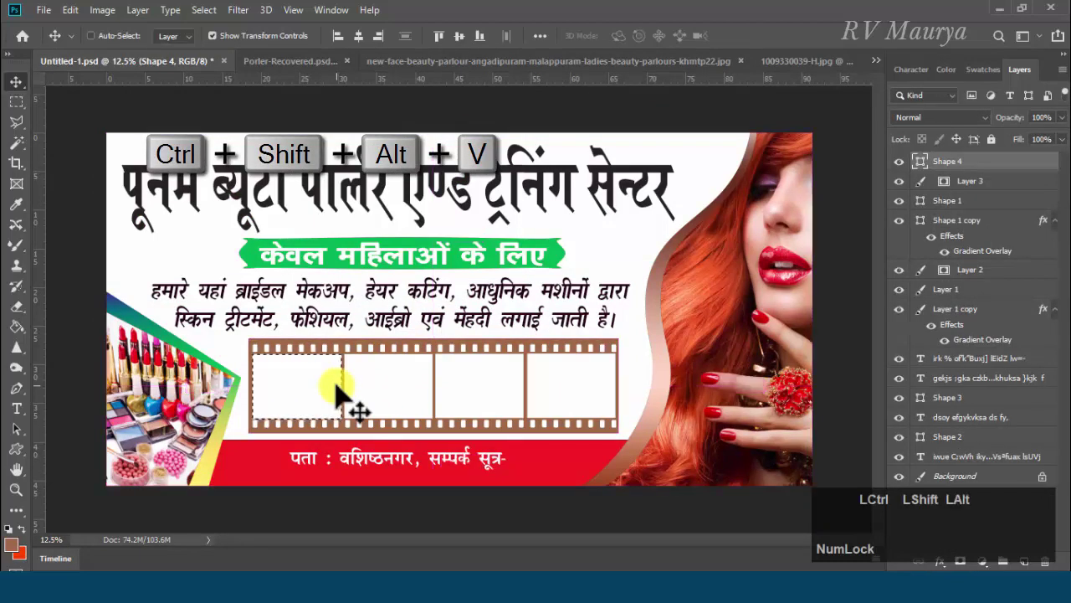
key("ctrl+shift+alt+v")
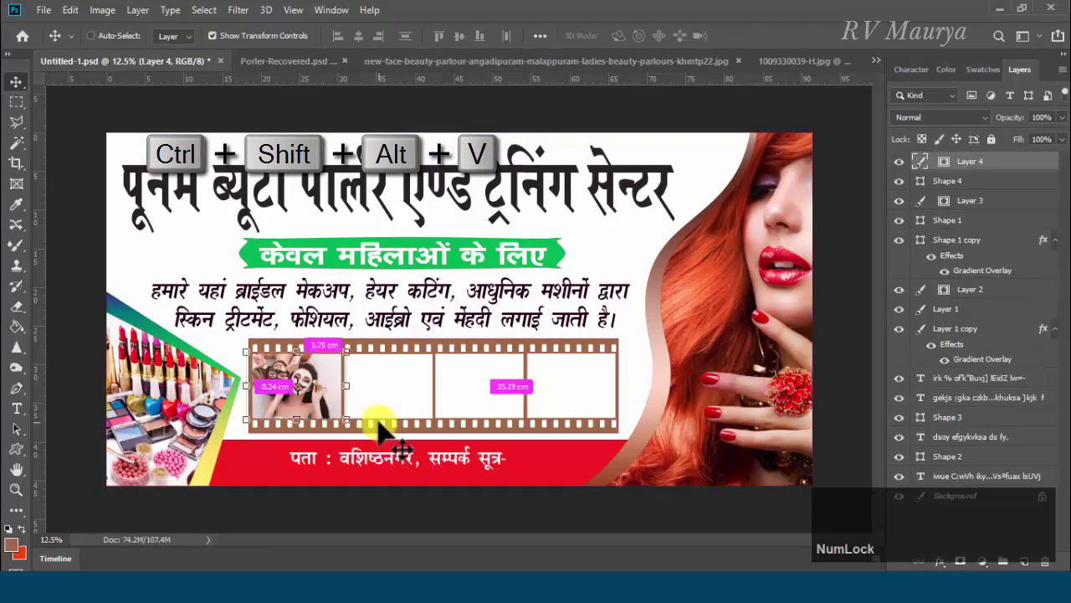
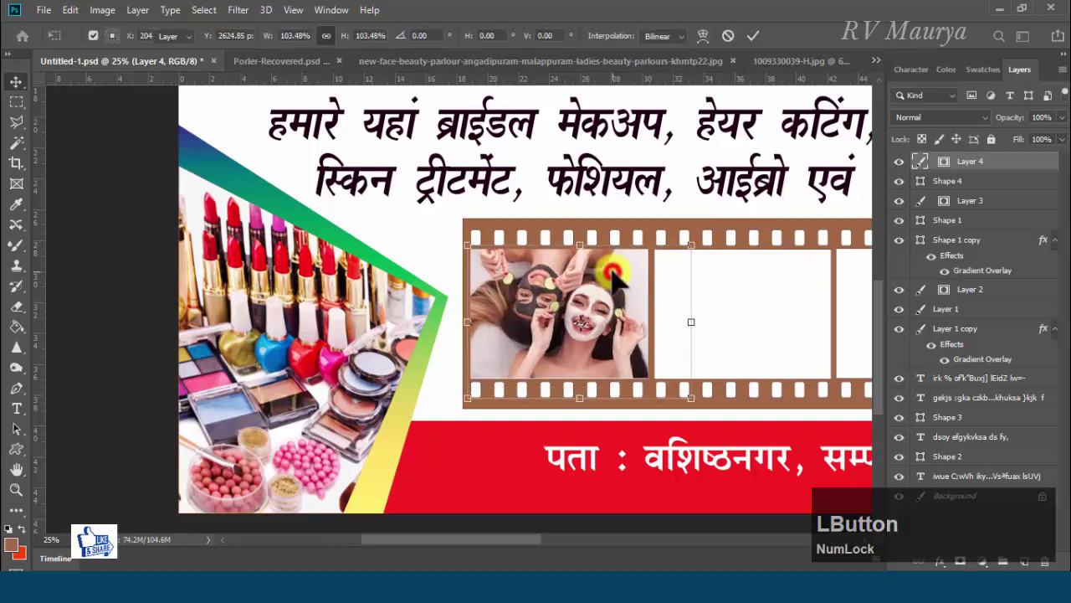
Give the pasted photo an Inner Shadow layer style, then select the inside of the second frame
right_click(1023, 170)
left_click(877, 40)
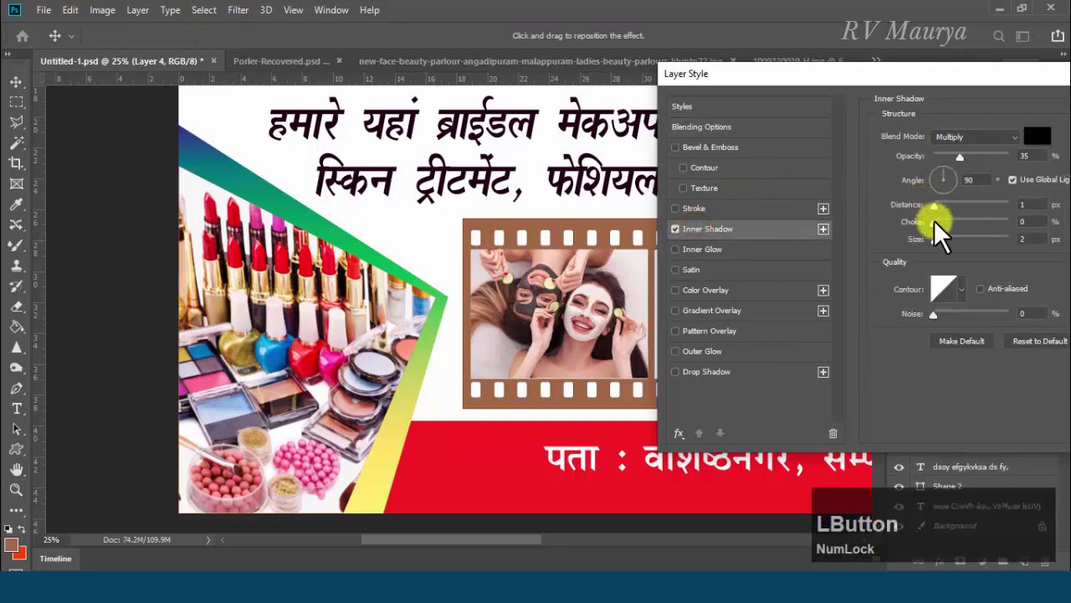
key("ctrl+z")
left_click(965, 165)
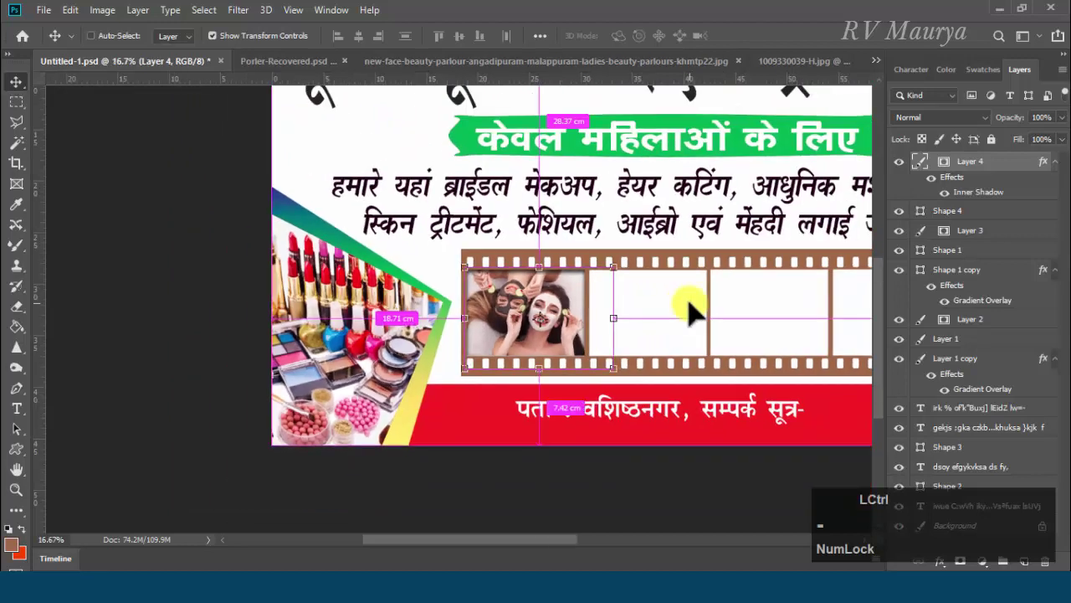
left_click(28, 149)
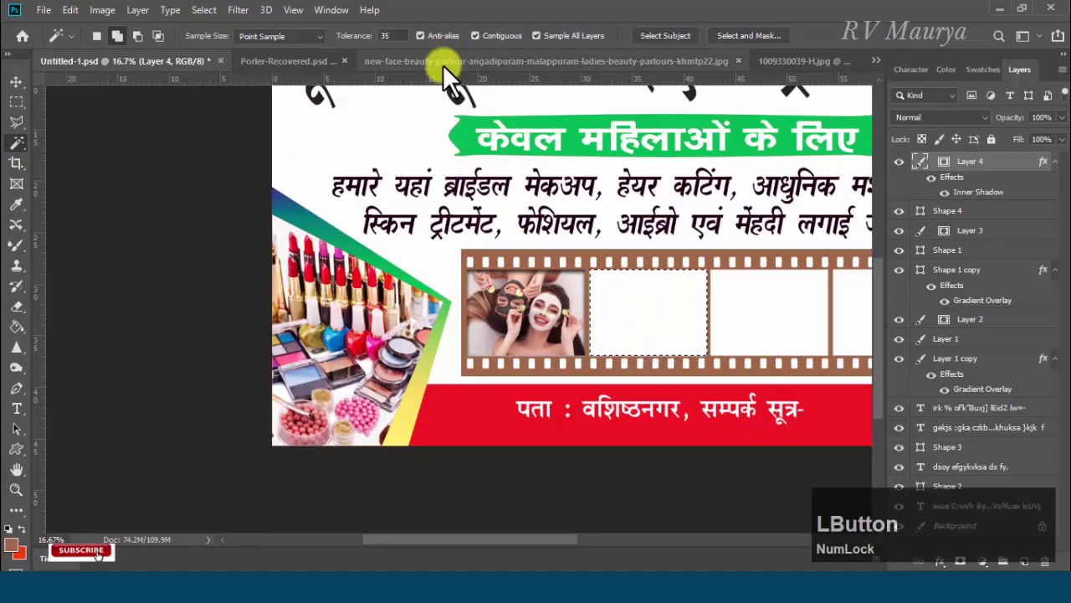
Select and copy the henna hand photo and return to the banner document
key("Tab")
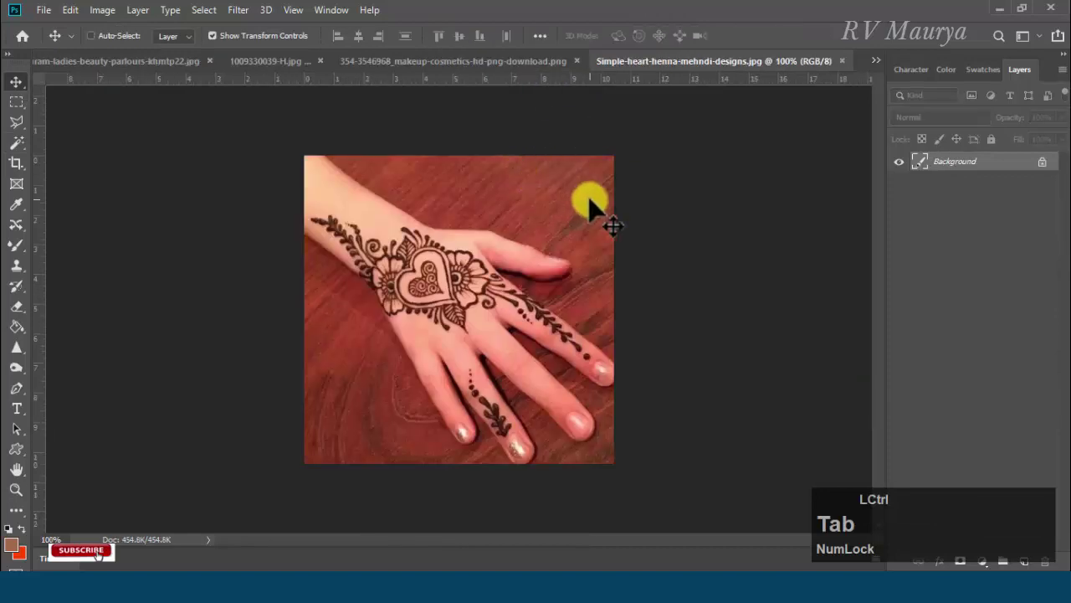
key("a")
type("ac")
key("Tab")
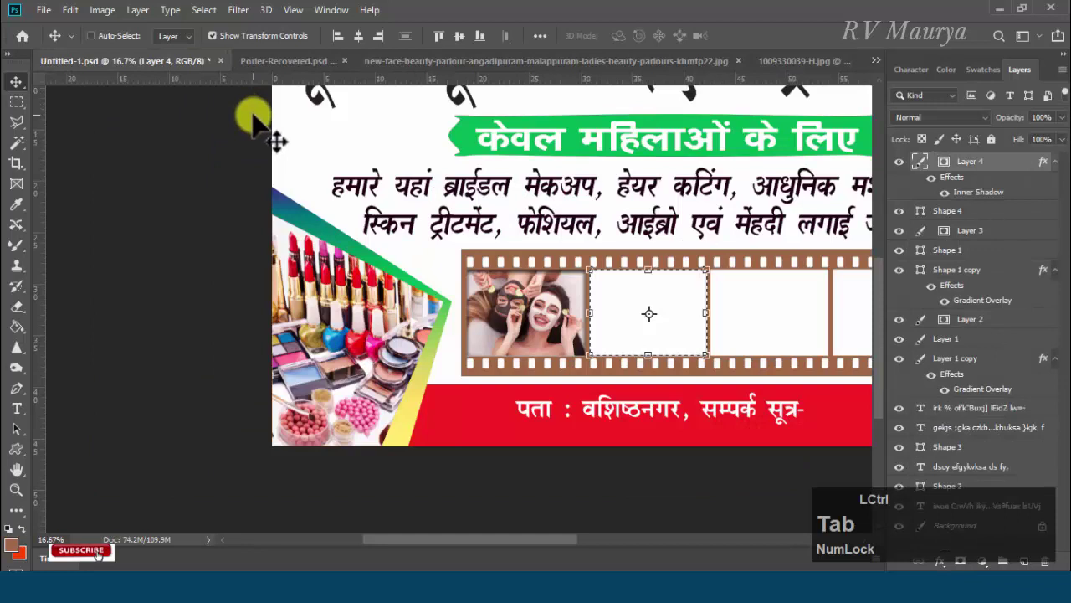
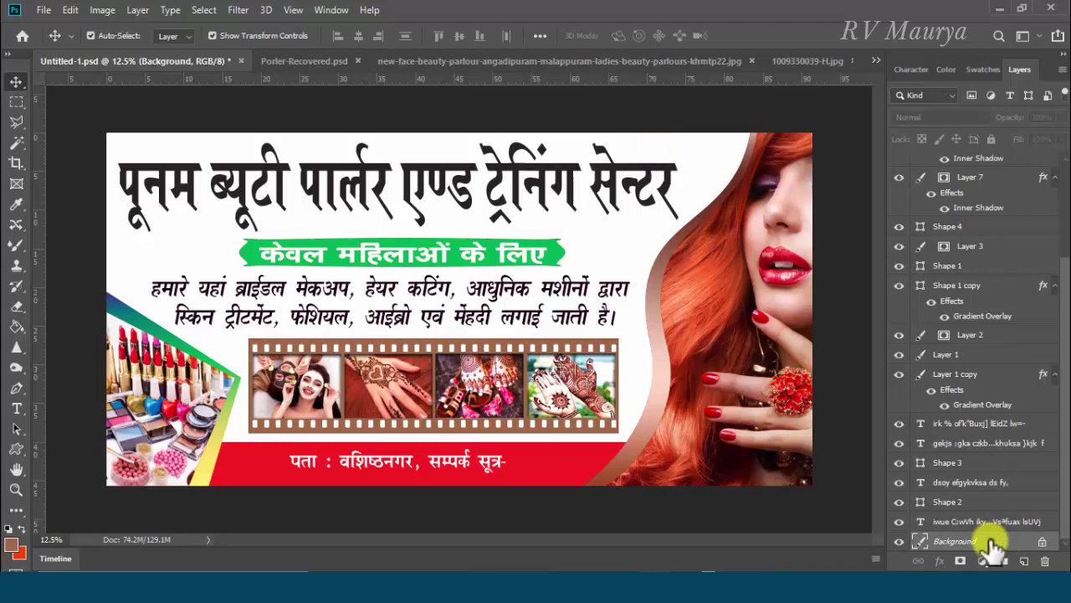
Convert Background to Layer 0 and apply a blue-gold Gradient Overlay at -90 degrees
left_click(994, 549)
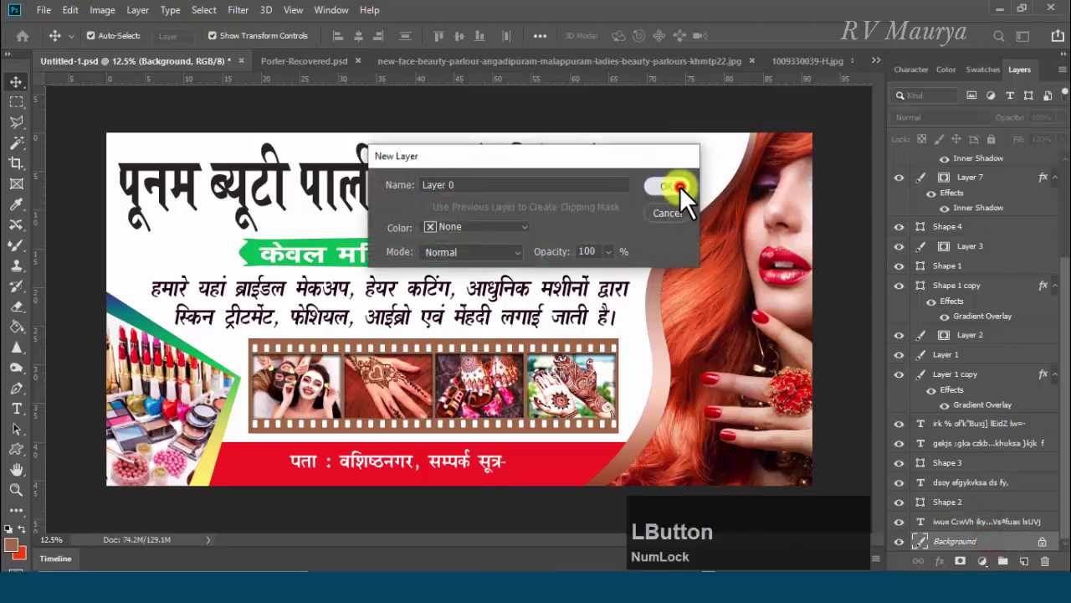
right_click(1003, 548)
left_click(861, 32)
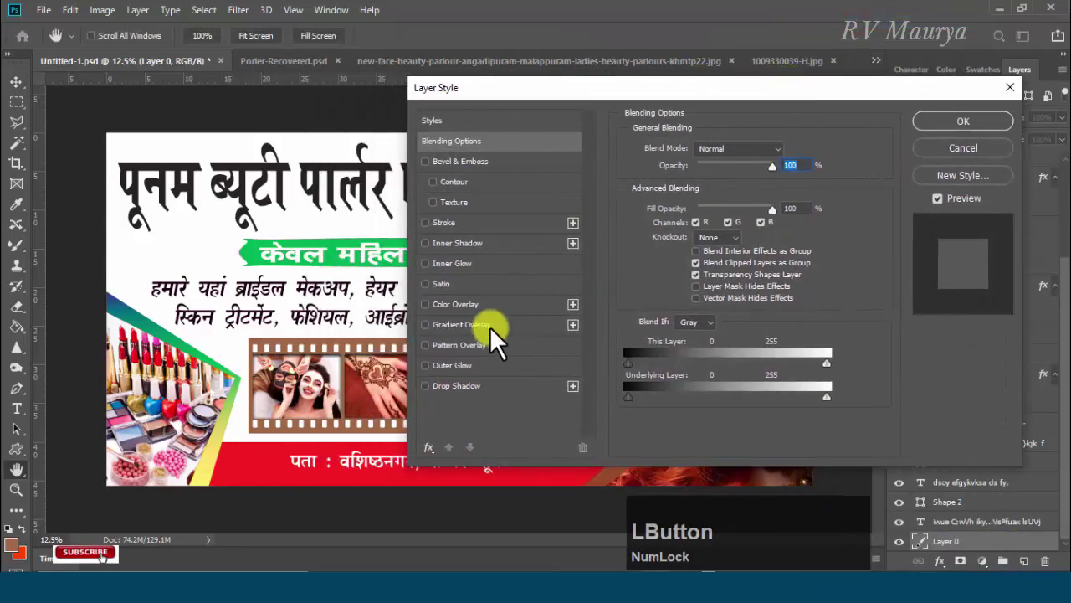
left_click(460, 338)
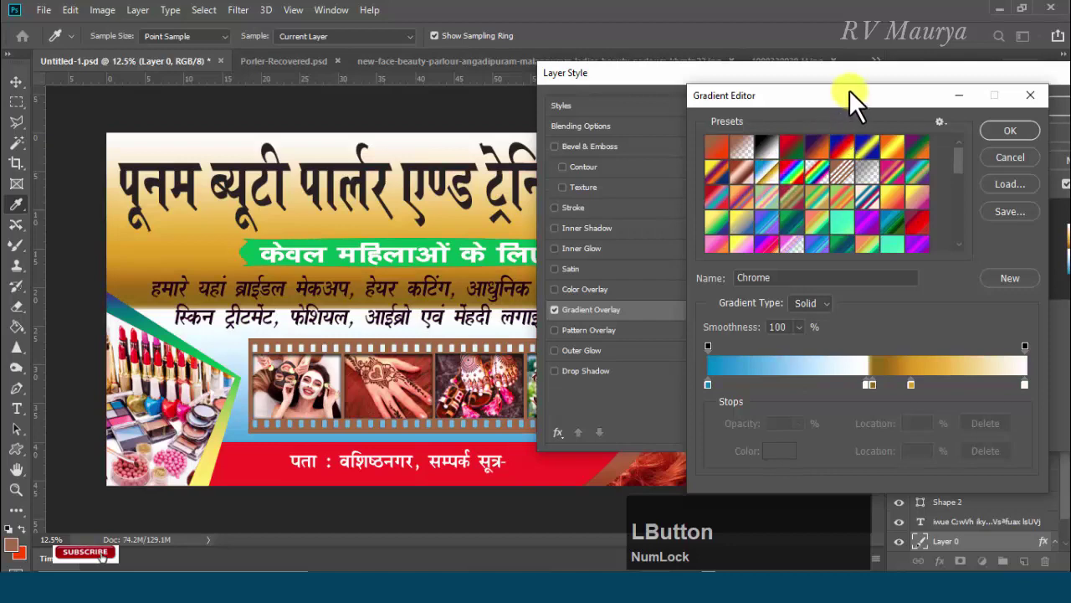
left_click(842, 108)
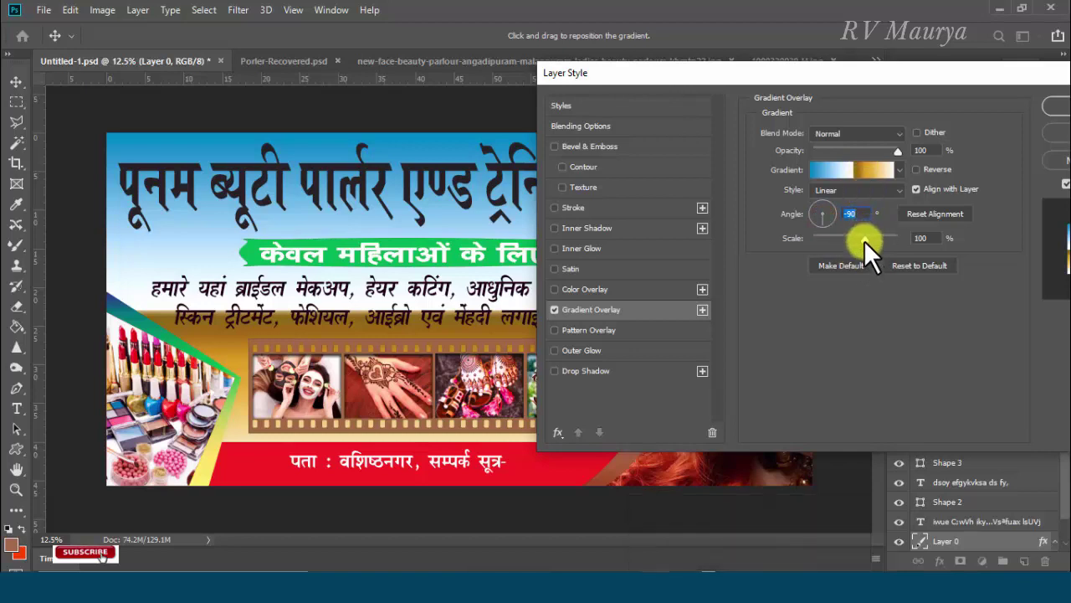
left_click(871, 254)
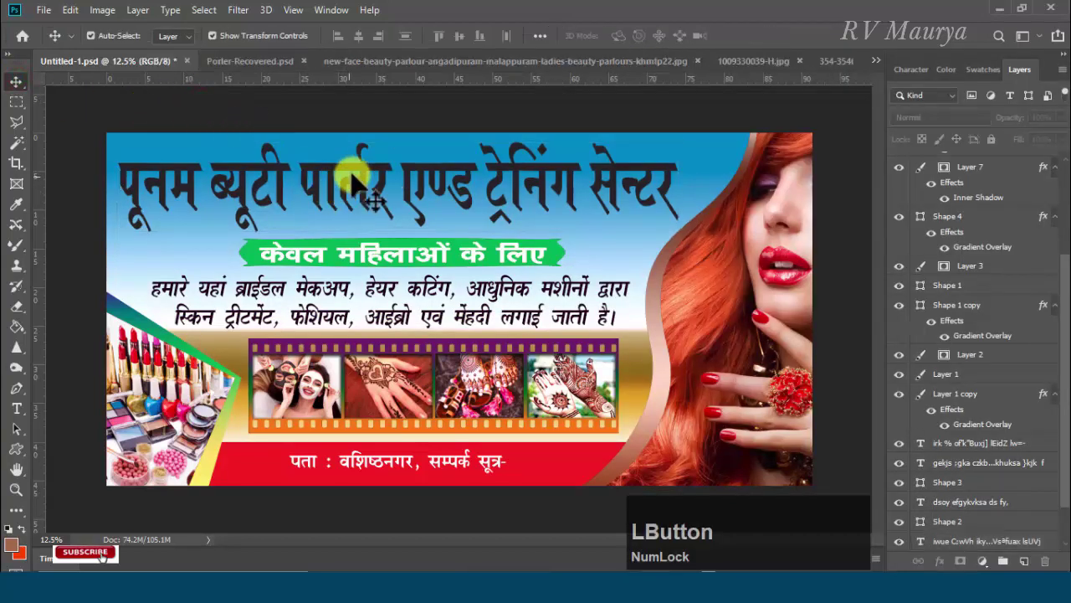
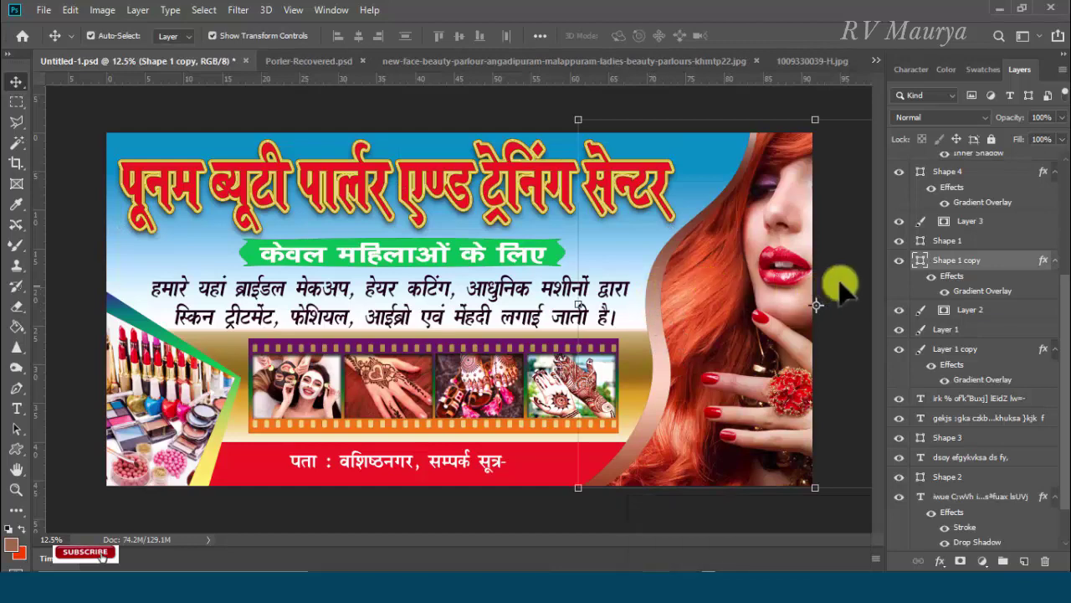
Add a Drop Shadow to the Shape 1 copy wave layer with increased spread and size
right_click(1007, 267)
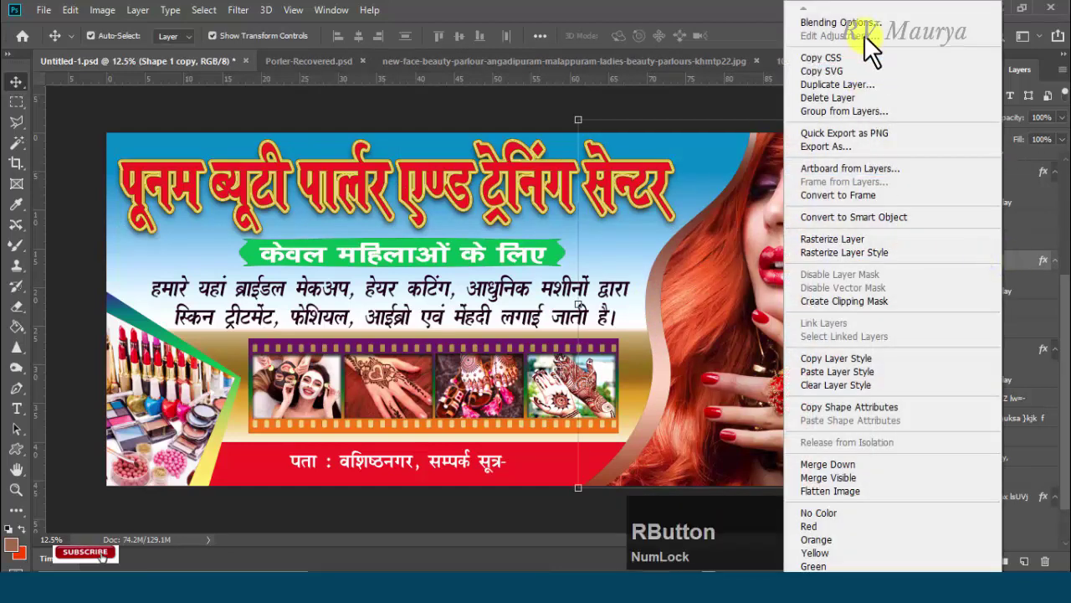
left_click(872, 35)
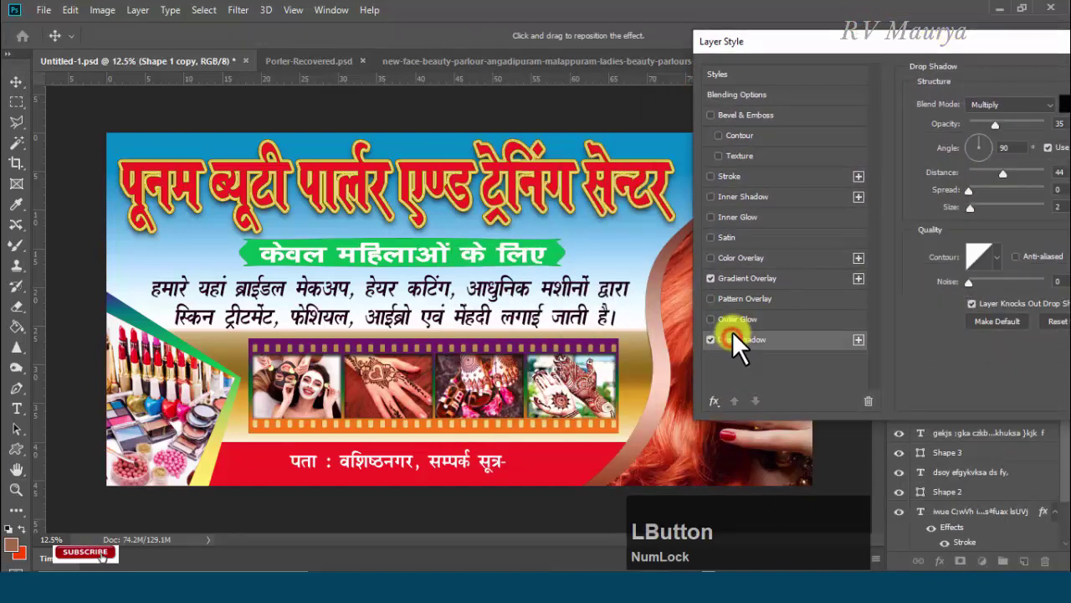
left_click(975, 200)
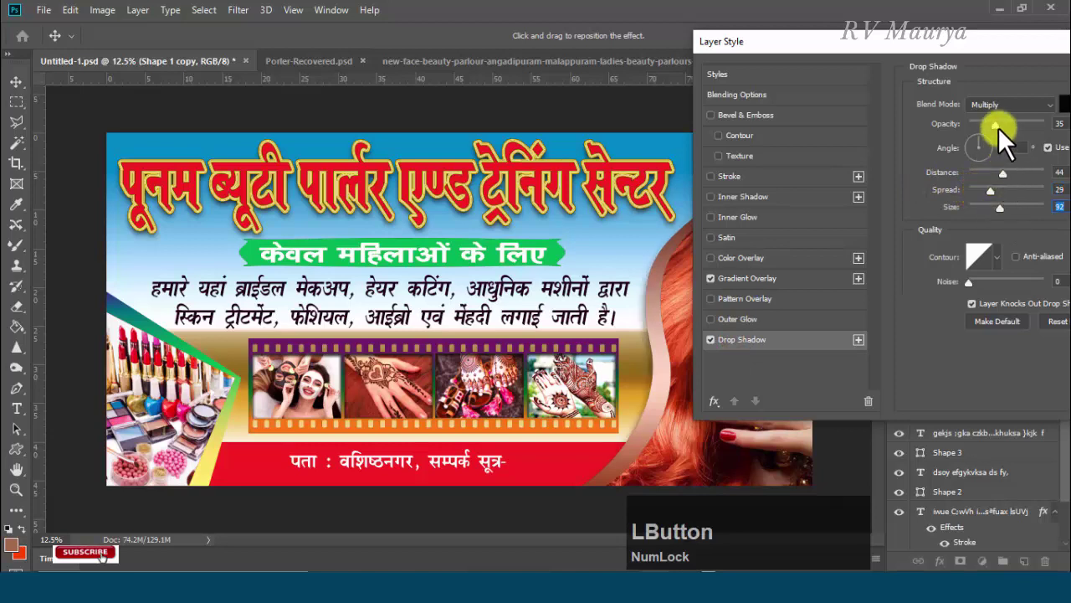